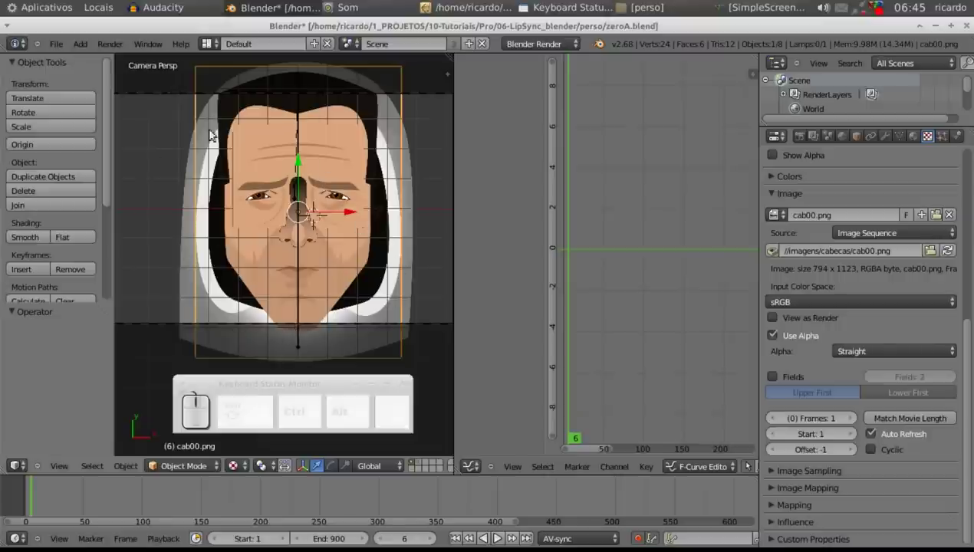
- Check the face scene in wireframe, solid and textured shading, then render a quick preview
key("z")
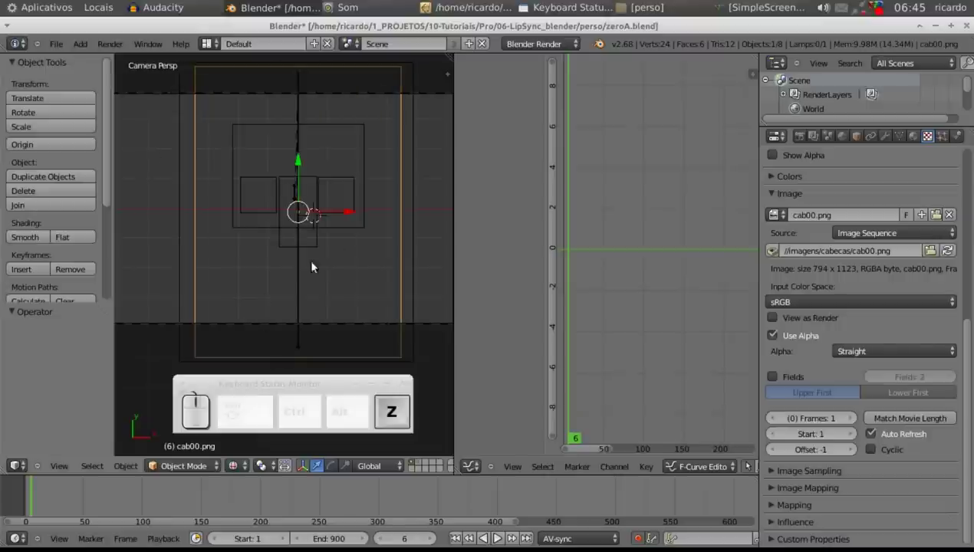
key("z")
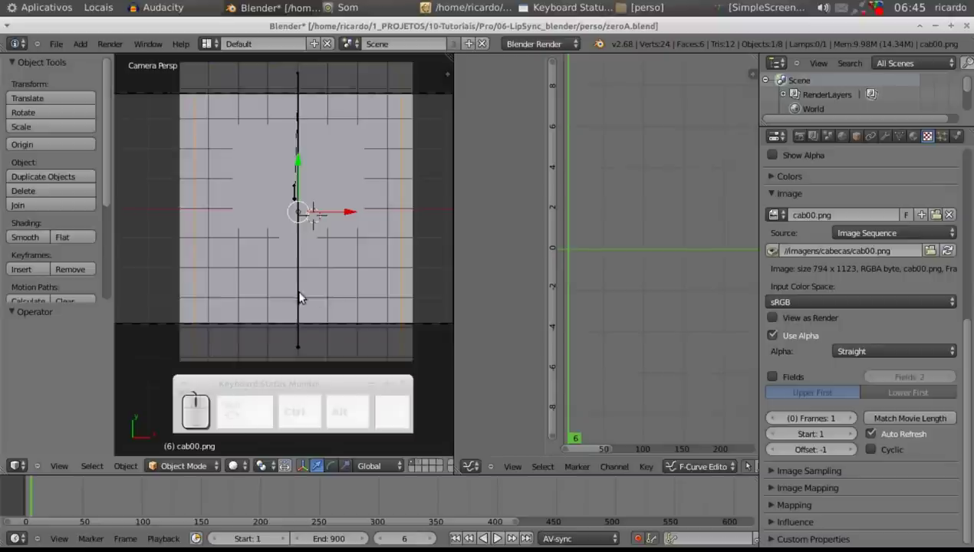
key("alt+z")
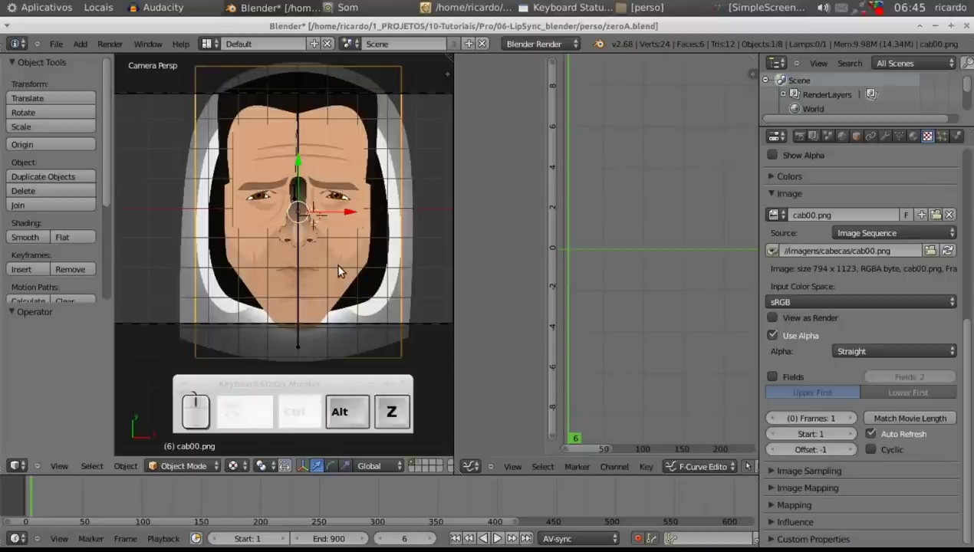
left_click(246, 471)
left_click(251, 488)
left_click(257, 391)
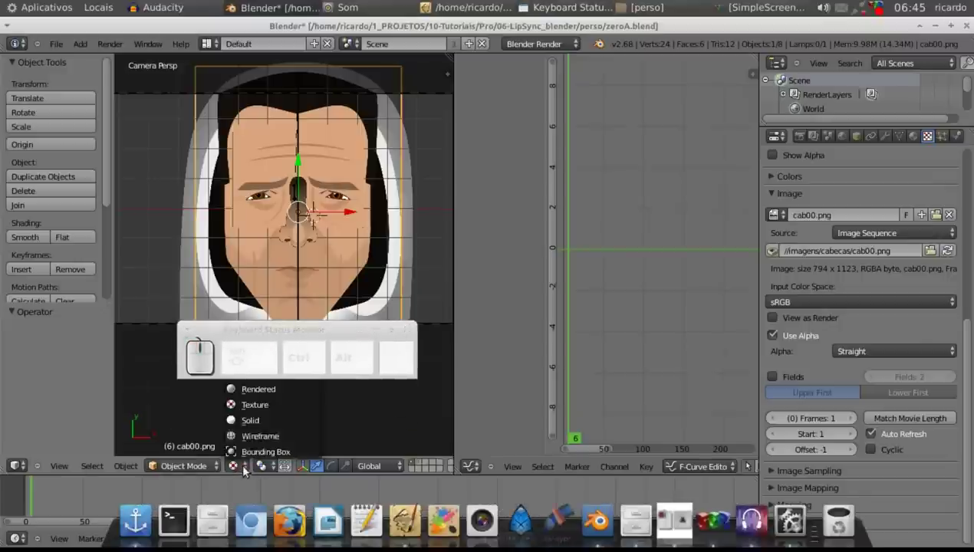
left_click(254, 392)
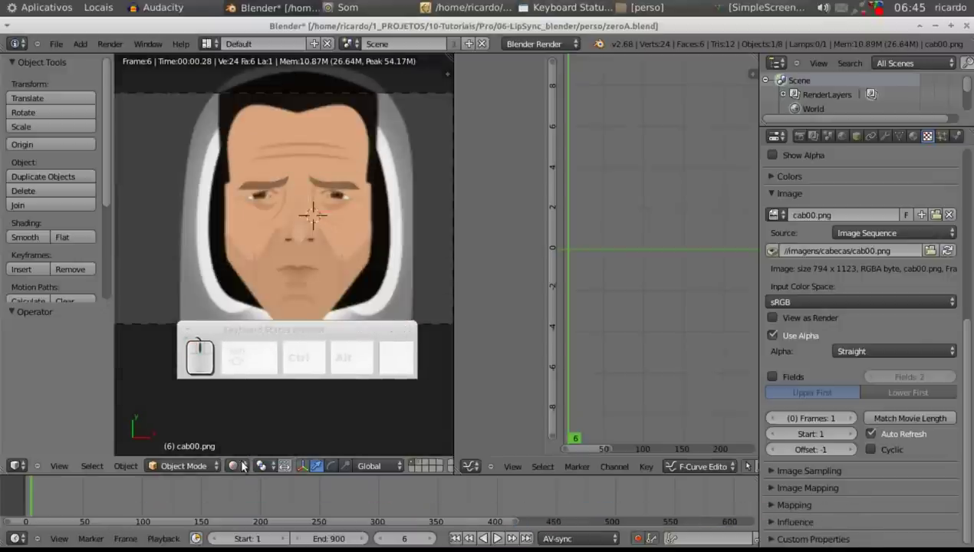
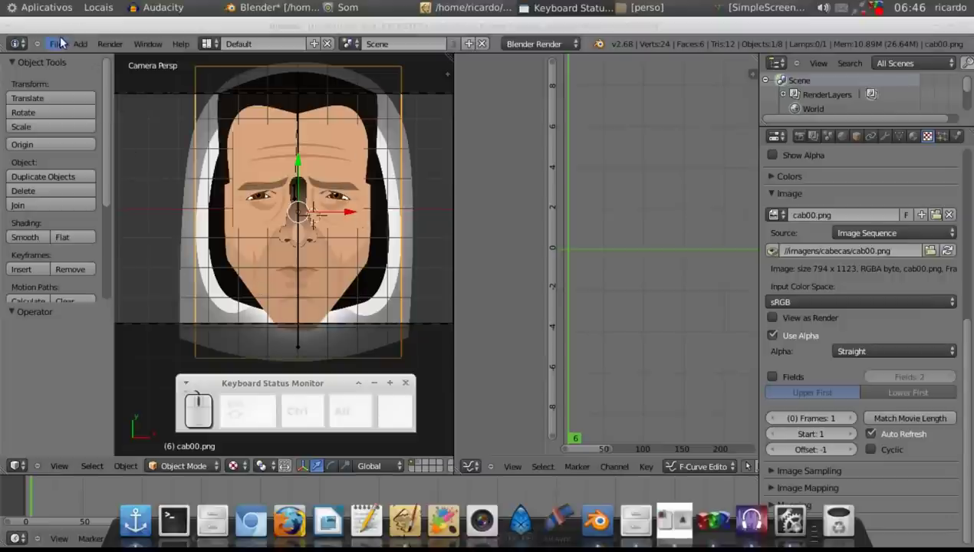
- Switch to the file manager window and show the project's imagens folder
left_click(63, 43)
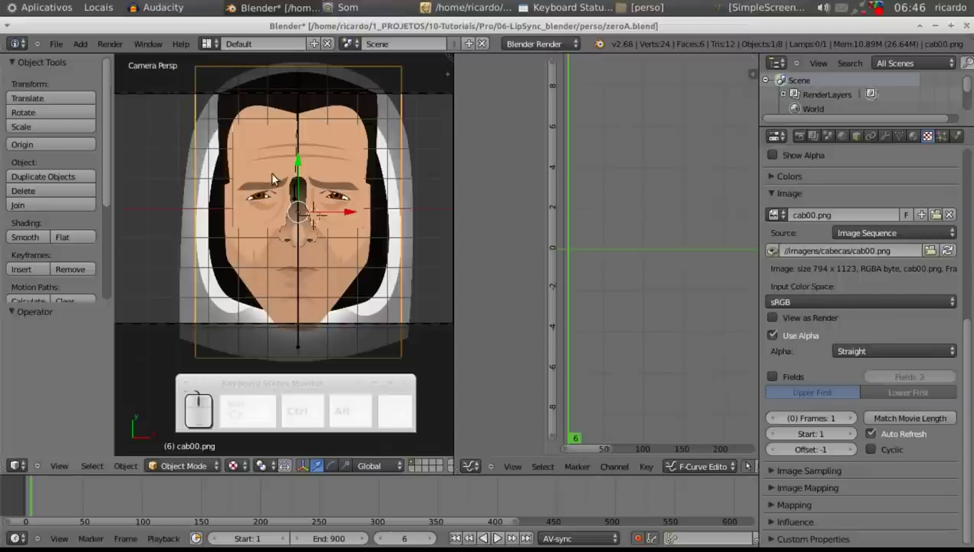
left_click_drag(970, 351, 658, 32)
left_click(665, 4)
left_click(210, 120)
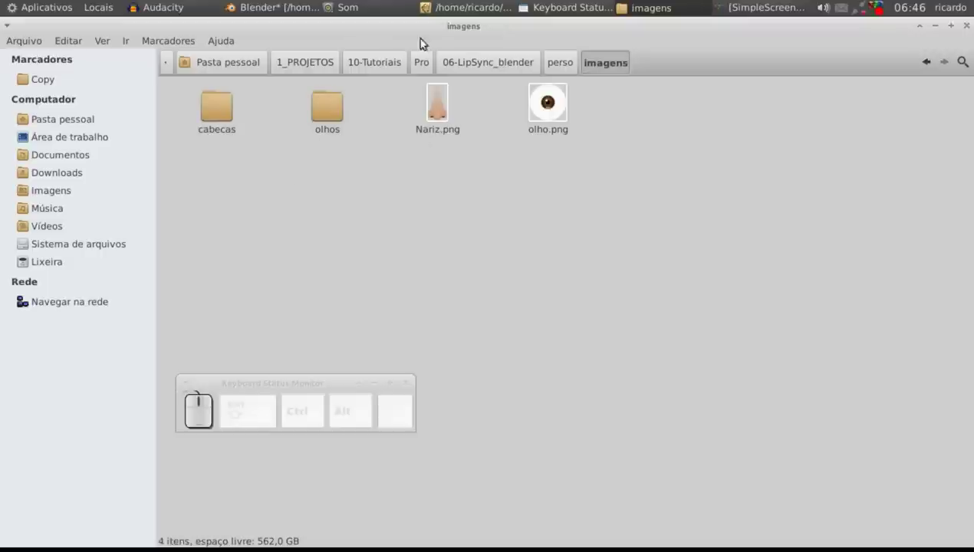
left_click(220, 106)
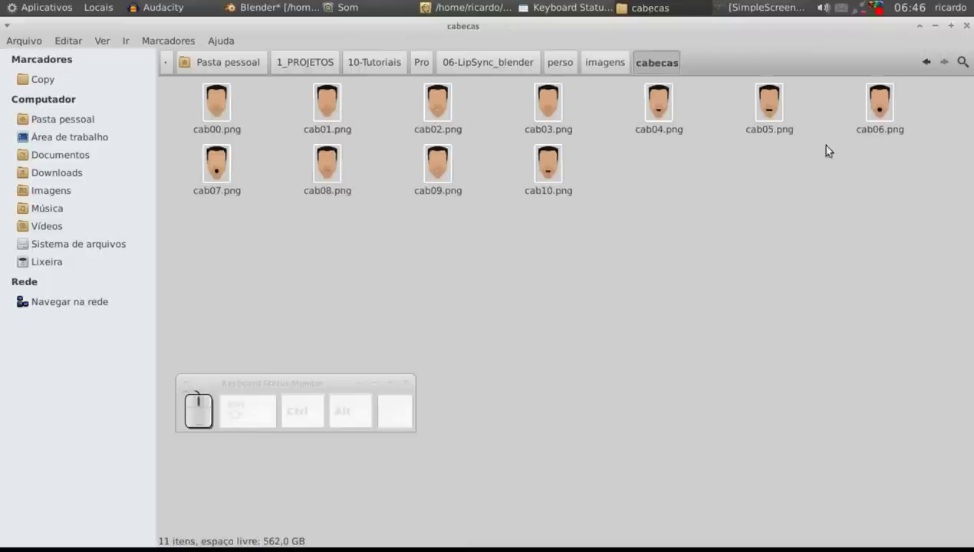
right_click(226, 112)
left_click(254, 117)
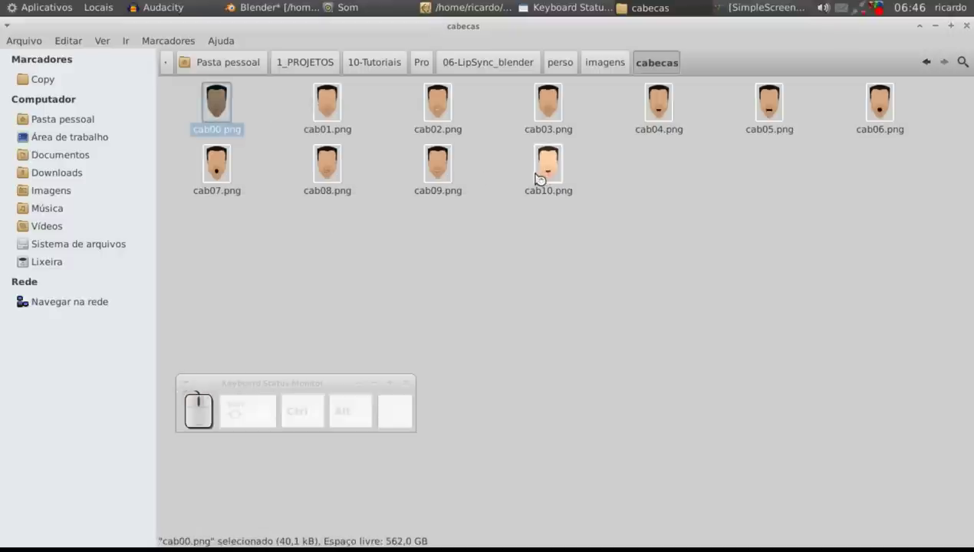
left_click_drag(443, 89, 474, 118)
left_click_drag(477, 117, 478, 118)
left_click_drag(477, 118, 752, 100)
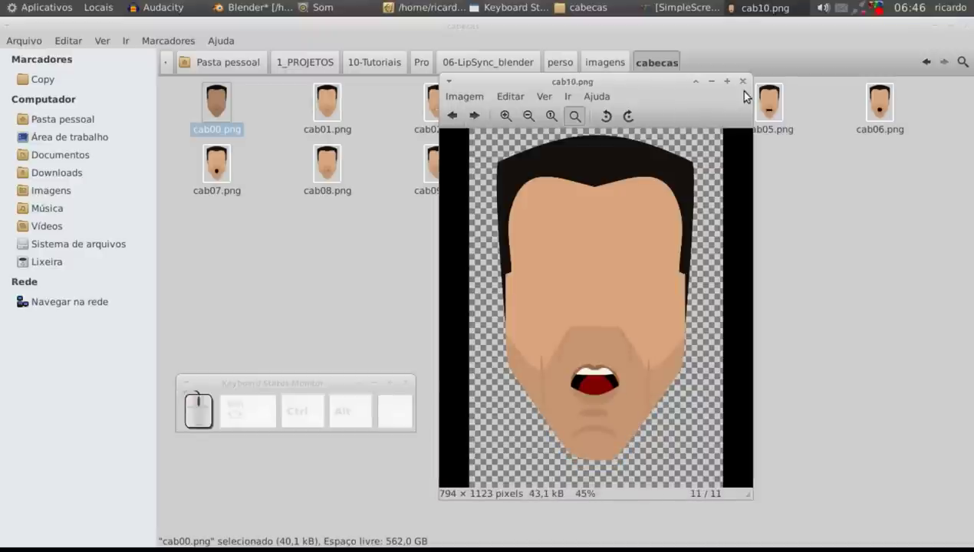
left_click(746, 91)
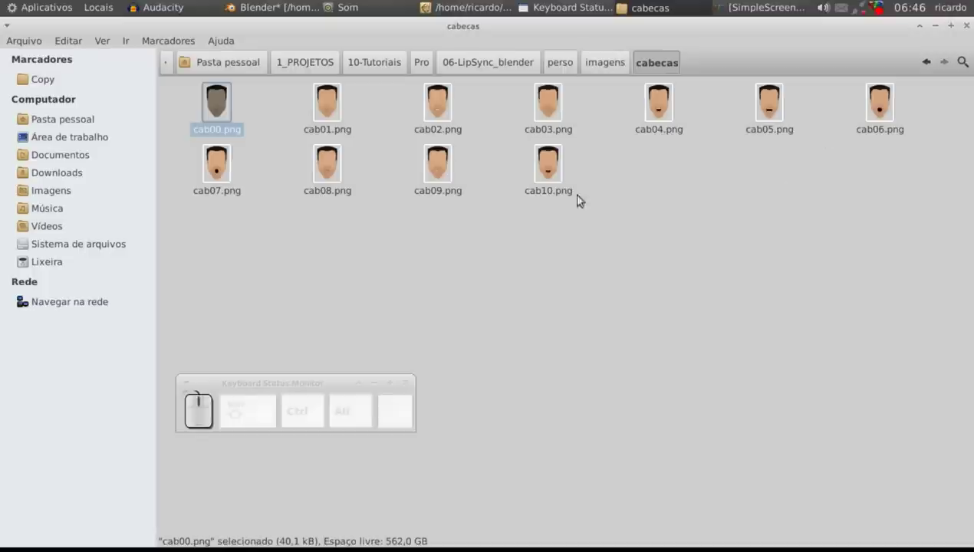
left_click(267, 124)
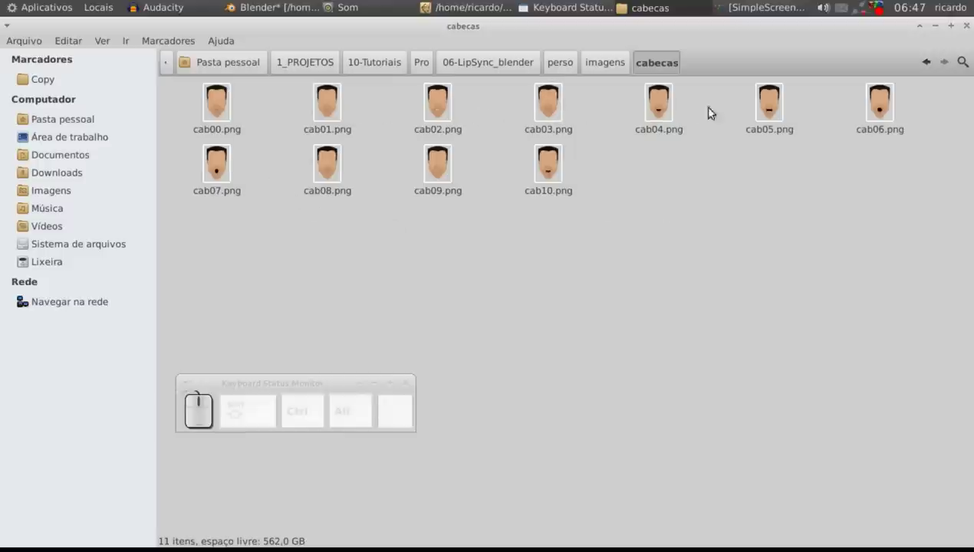
left_click(602, 70)
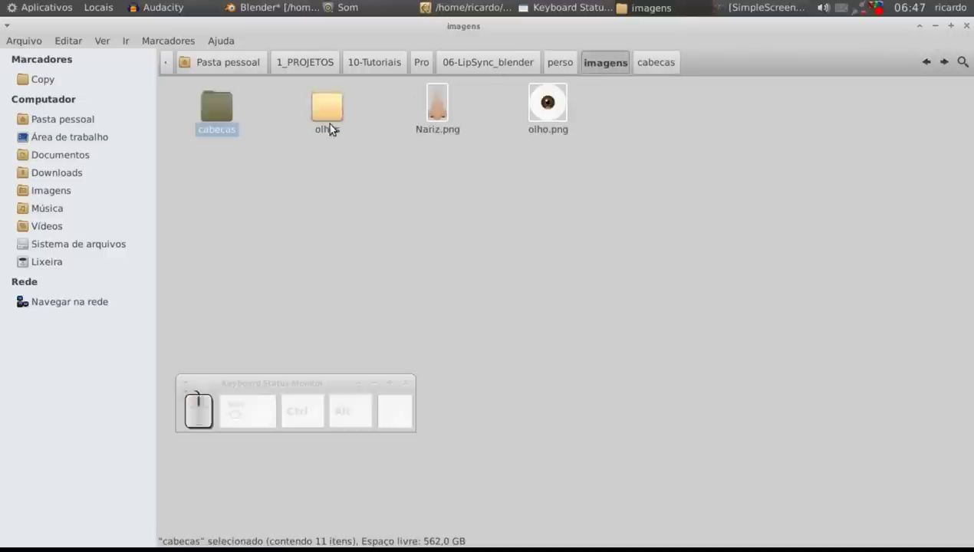
- Preview olho00.png from the olhos folder in the image viewer, then close it
left_click(338, 115)
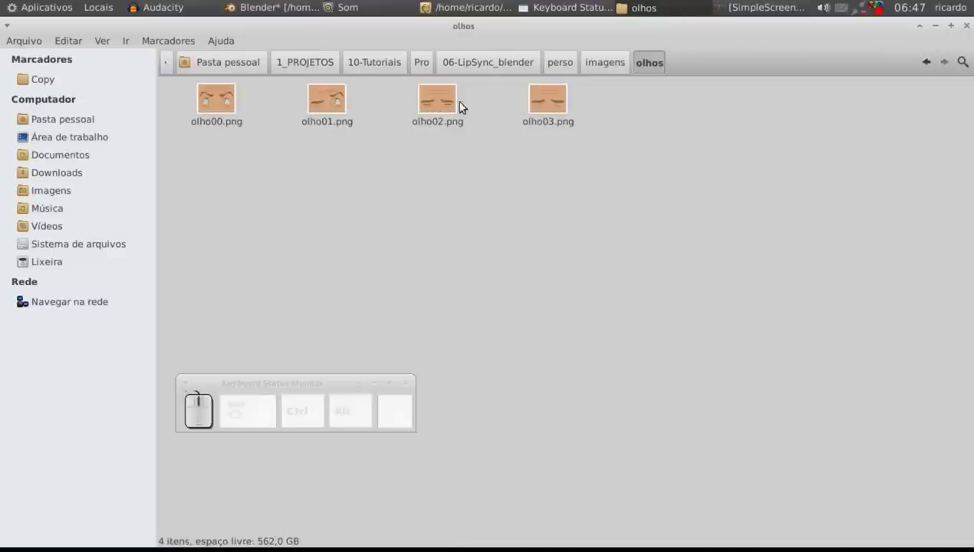
left_click(230, 108)
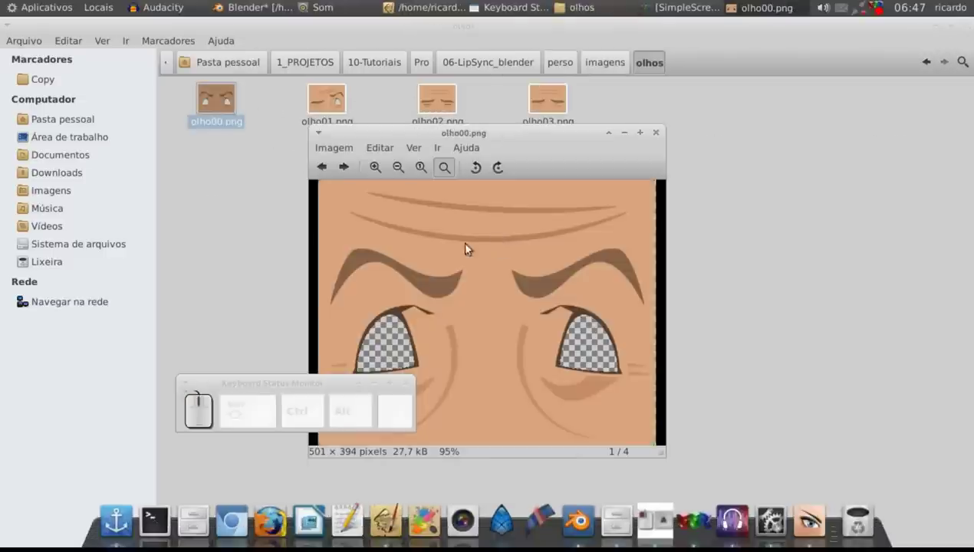
left_click_drag(413, 137, 569, 207)
left_click_drag(500, 120, 500, 119)
left_click(499, 120)
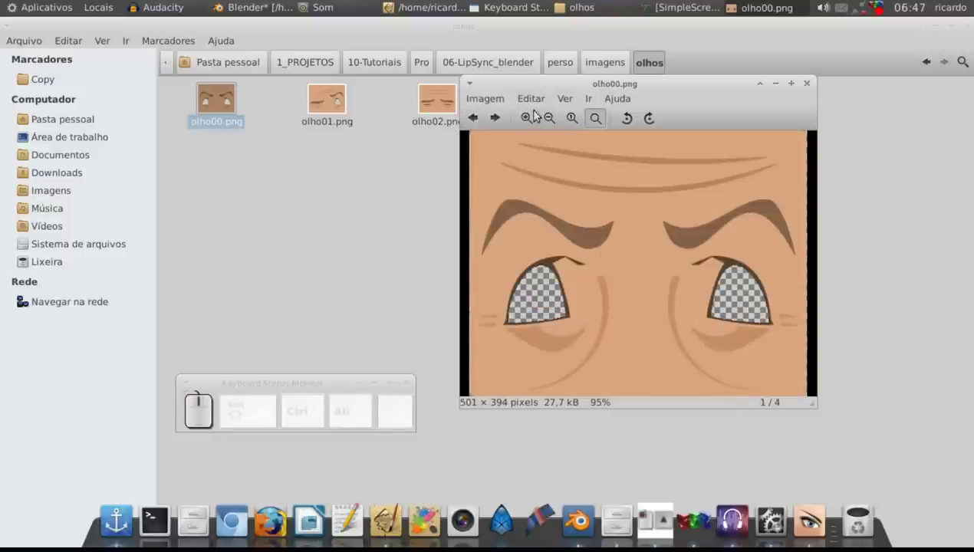
left_click(811, 88)
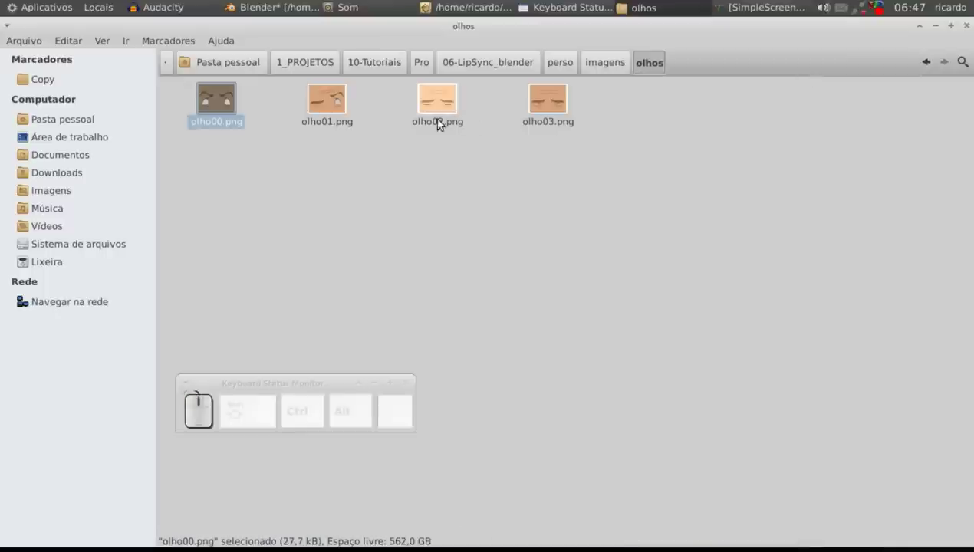
- Navigate up to the perso project folder and return to the Blender lip-sync scene
left_click(613, 69)
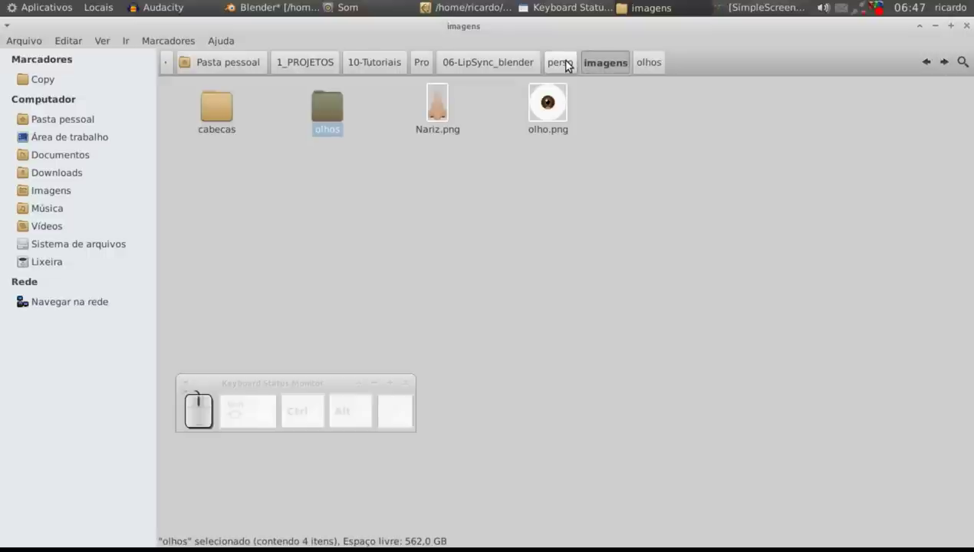
left_click(570, 64)
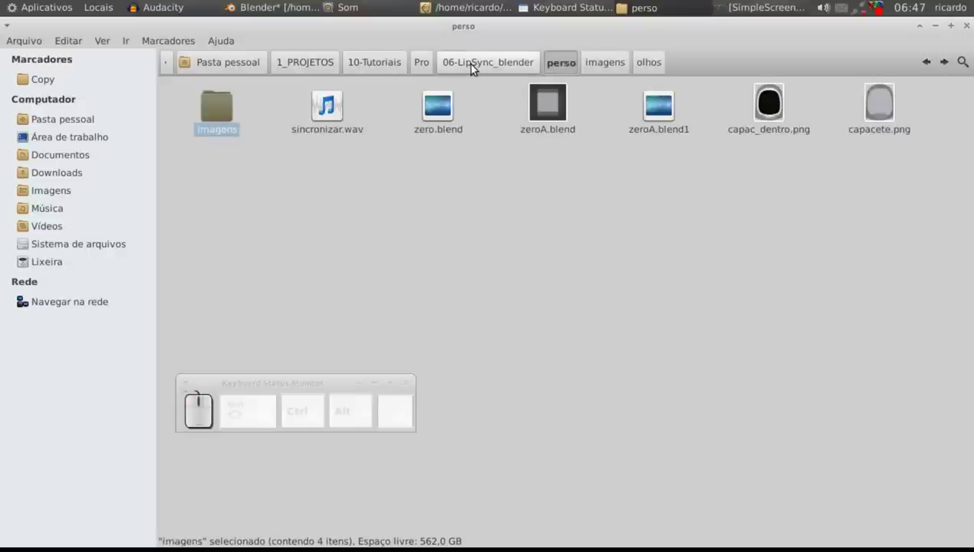
left_click(285, 6)
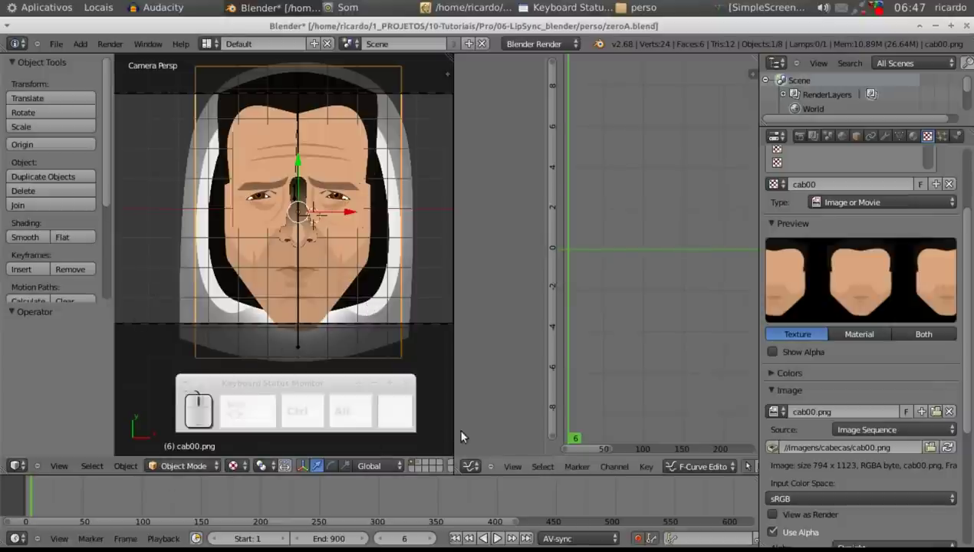
- Widen the 3D camera view, inspect the helmet object, then reselect the head image plane
left_click(463, 430)
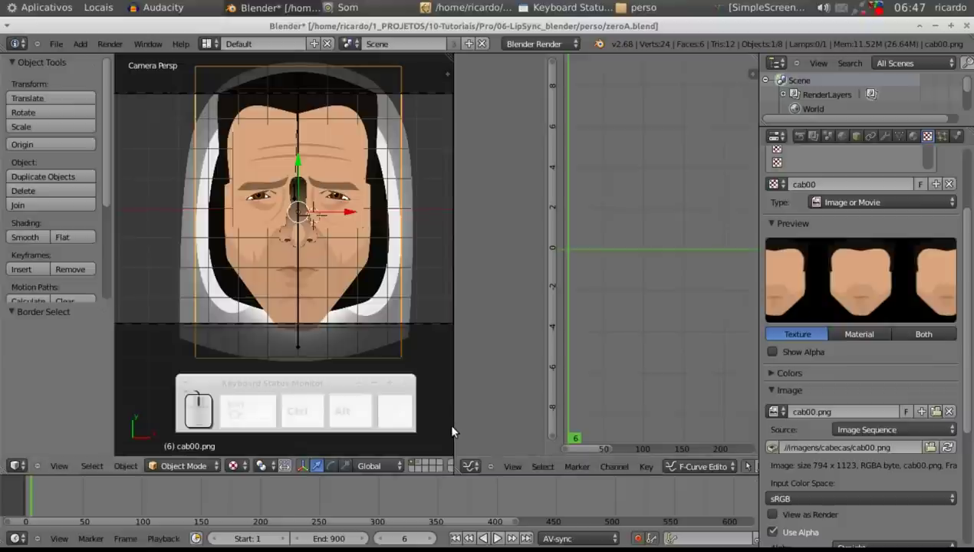
left_click_drag(497, 537, 420, 468)
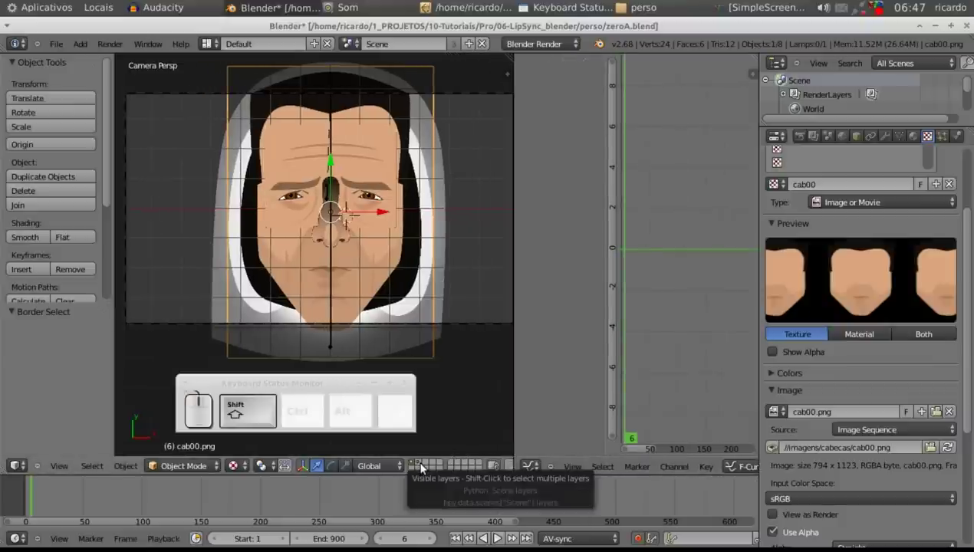
left_click(424, 465)
right_click(380, 214)
middle_click(418, 260)
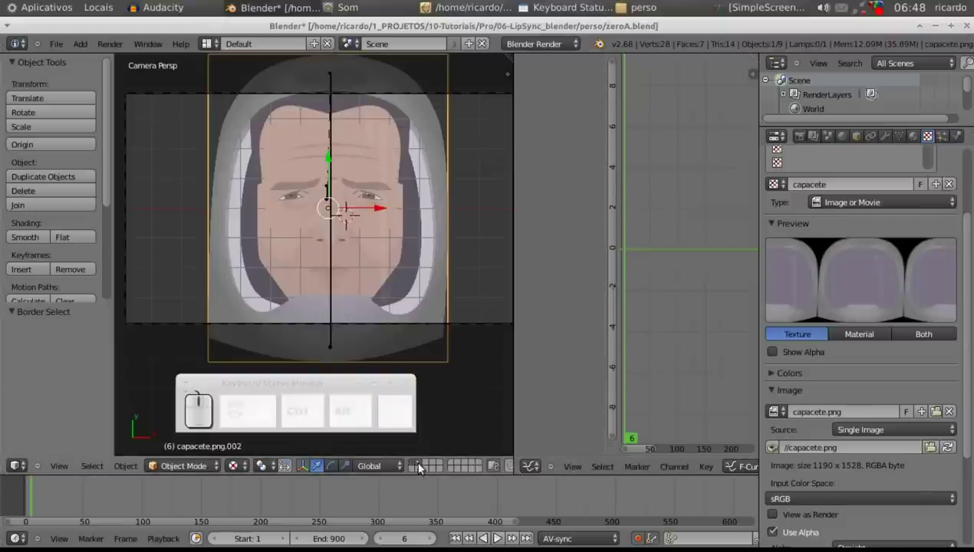
left_click(421, 466)
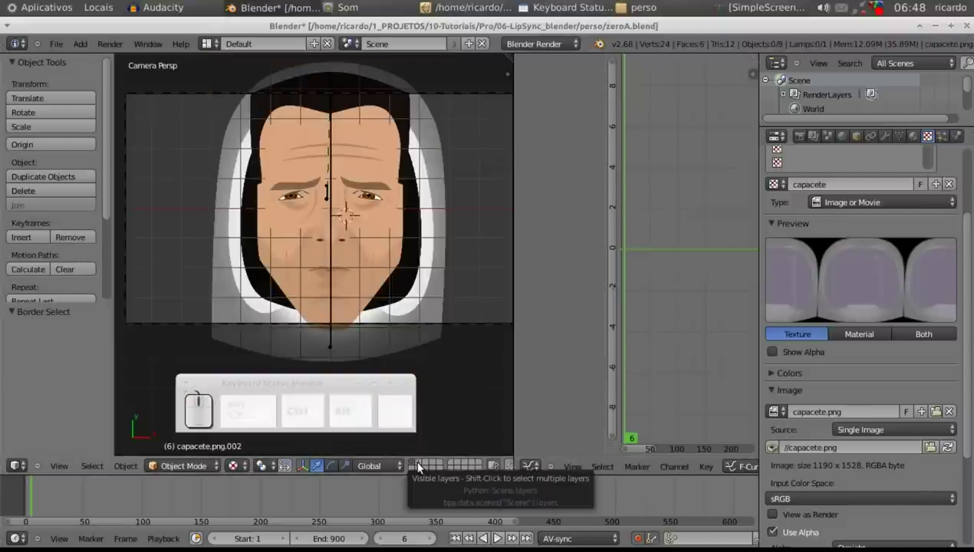
right_click(380, 262)
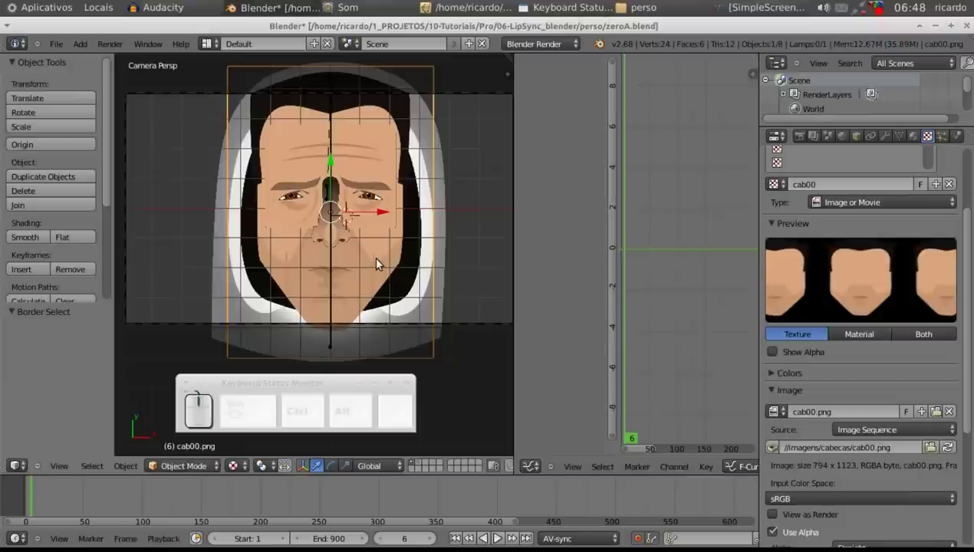
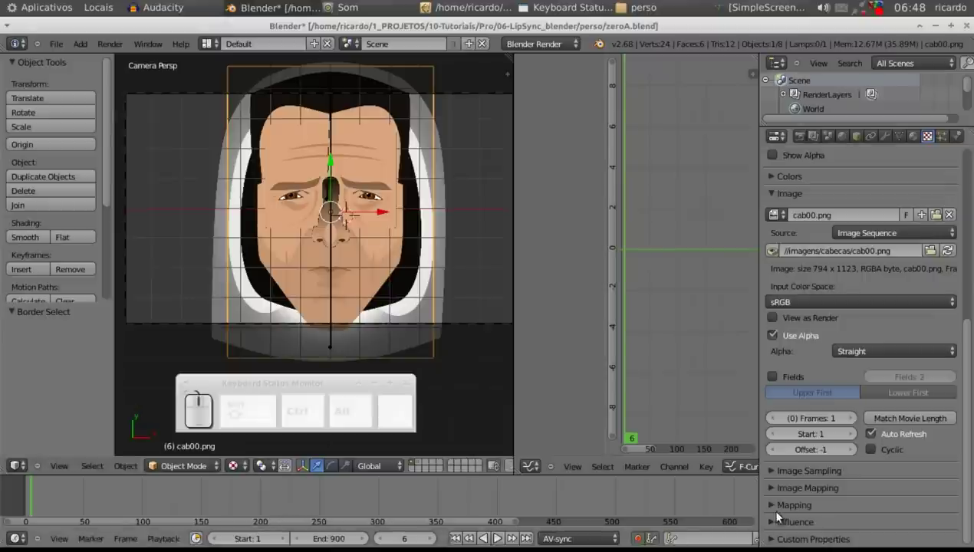
- Split the timeline area and set the new area to a Video Sequence Editor
right_click(764, 495)
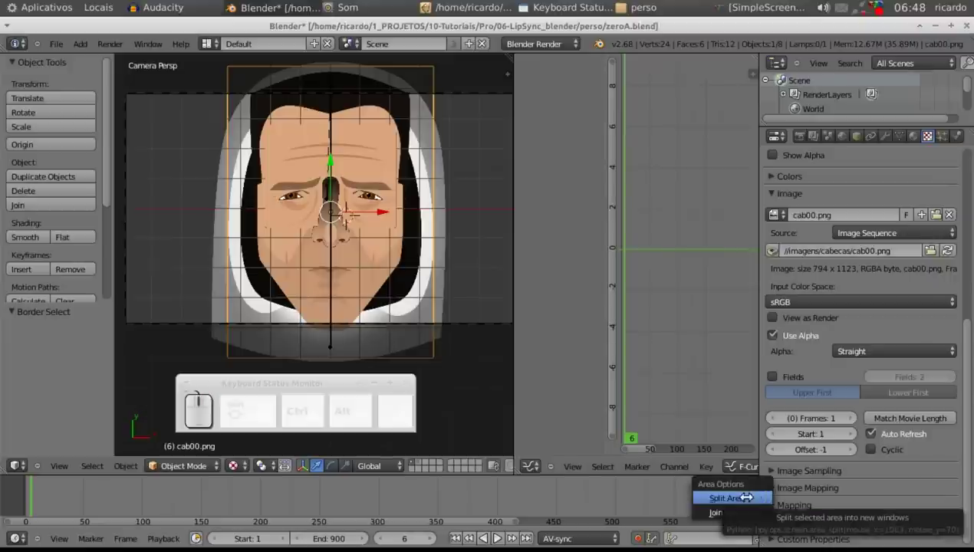
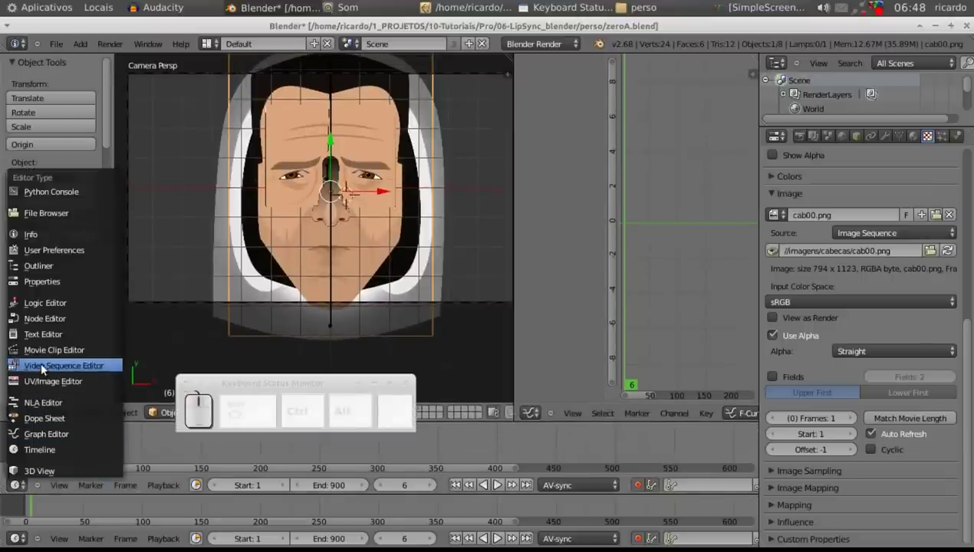
left_click(71, 371)
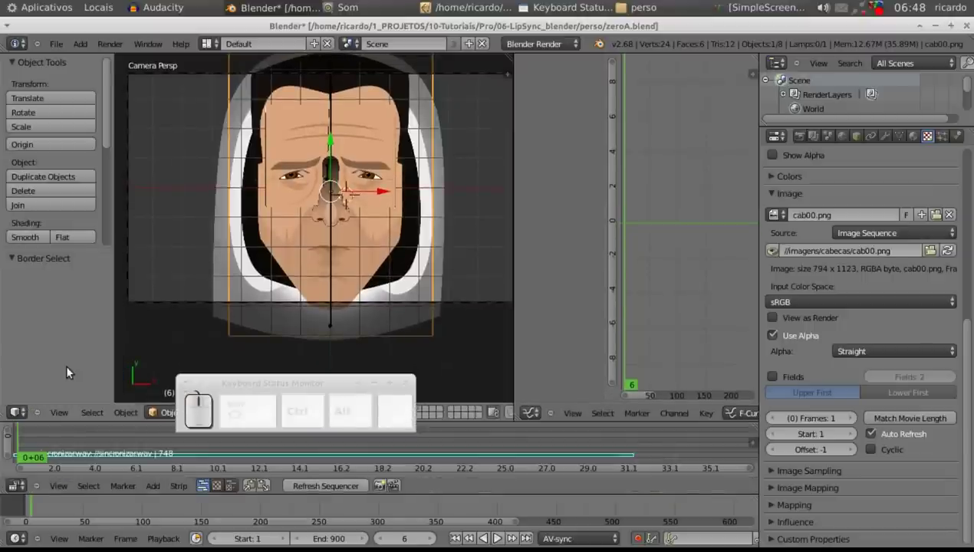
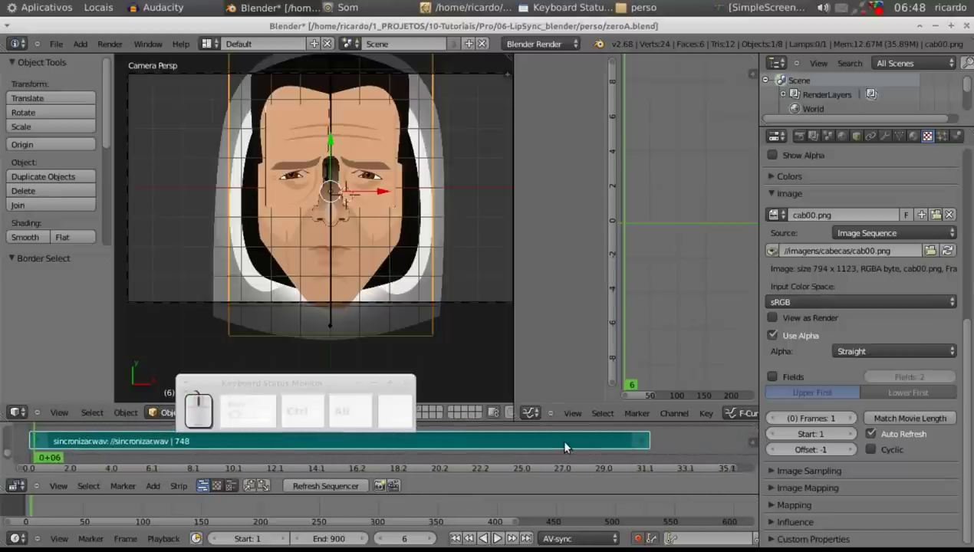
- Select the sincronizar.wav sound strip, enable Draw Waveform in its properties and zoom on it
right_click(568, 445)
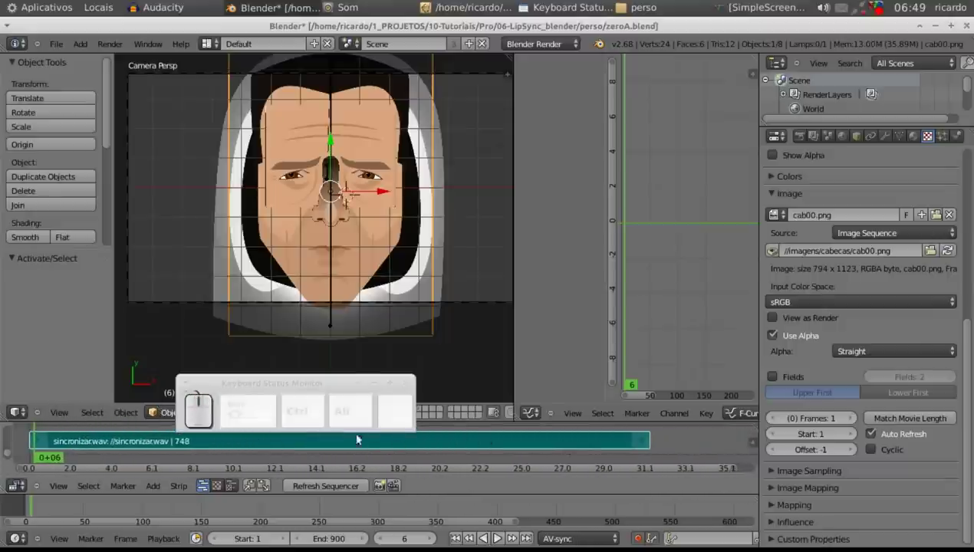
left_click_drag(346, 385, 431, 454)
right_click(433, 447)
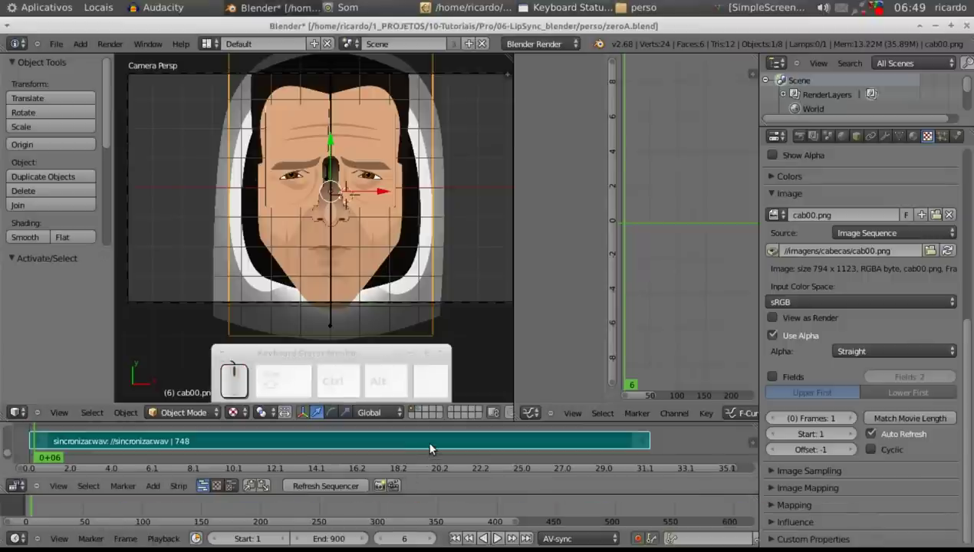
key("n")
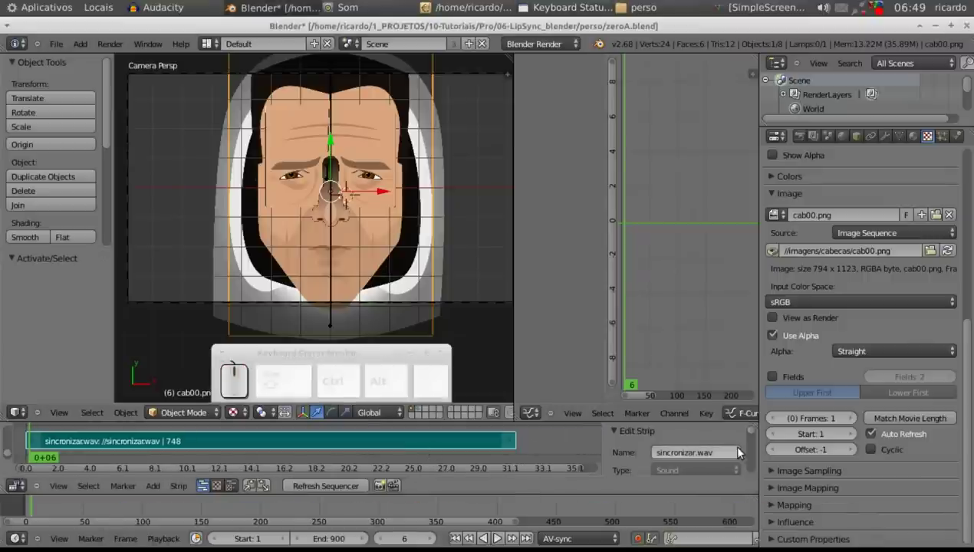
left_click_drag(754, 433, 630, 450)
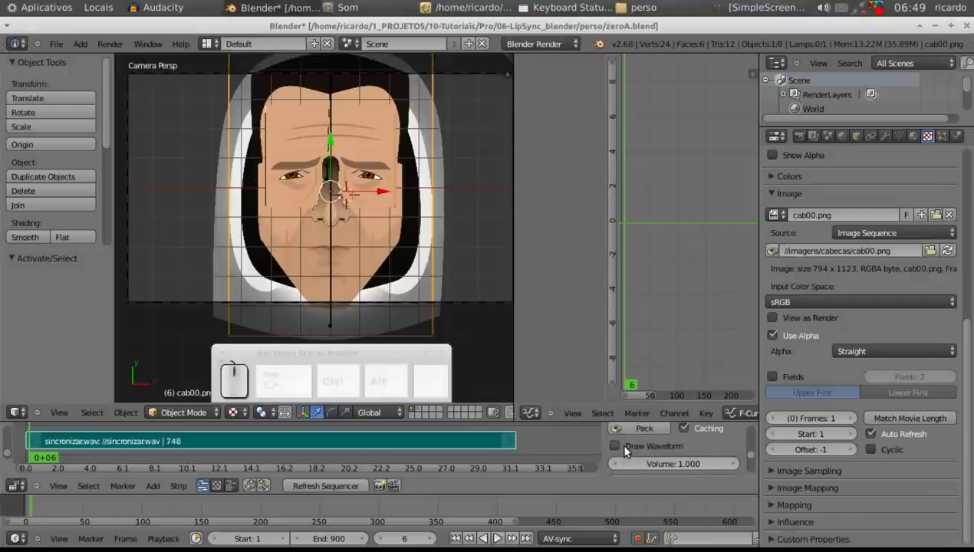
left_click(621, 450)
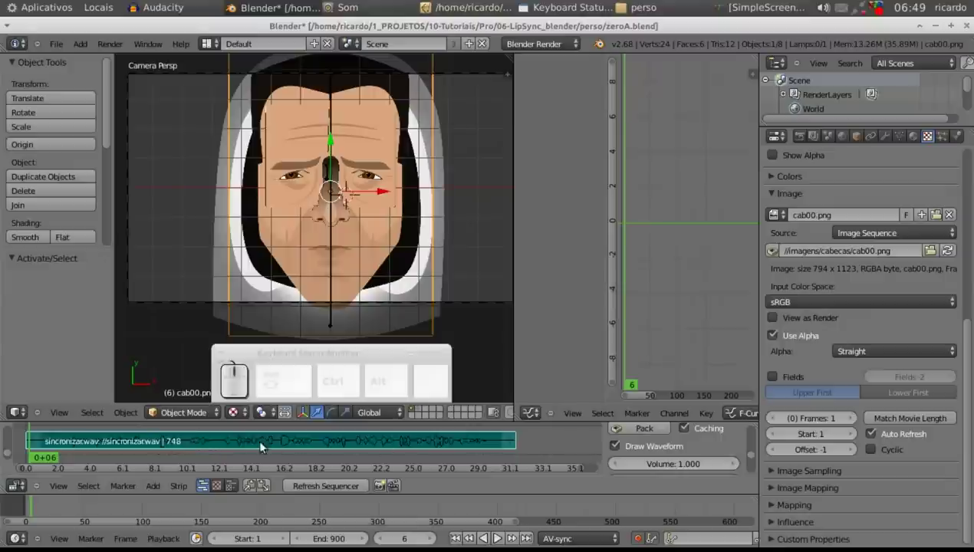
key("n")
scroll("up", 3)
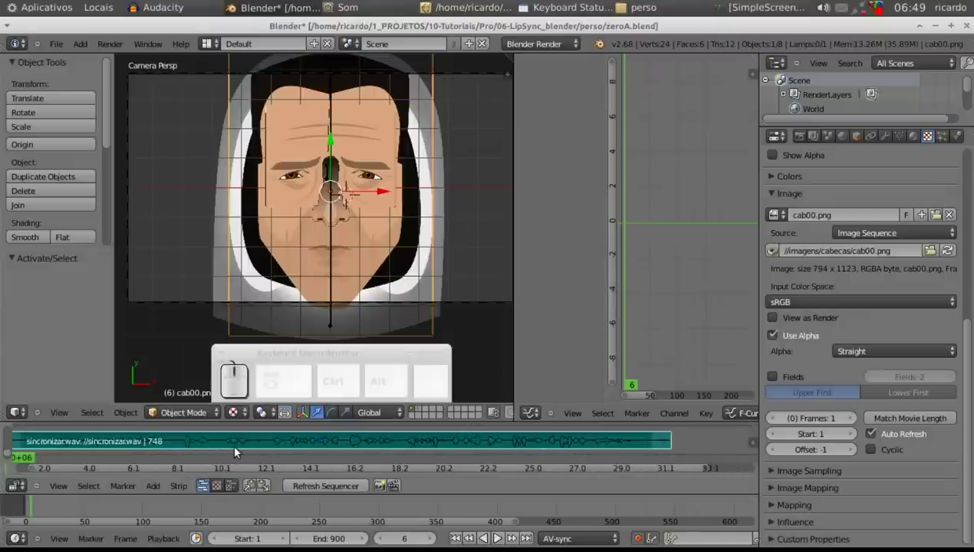
scroll("up", 3)
scroll("down", 3)
scroll("up", 3)
scroll("down", 3)
scroll("up", 3)
scroll("down", 3)
scroll("up", 3)
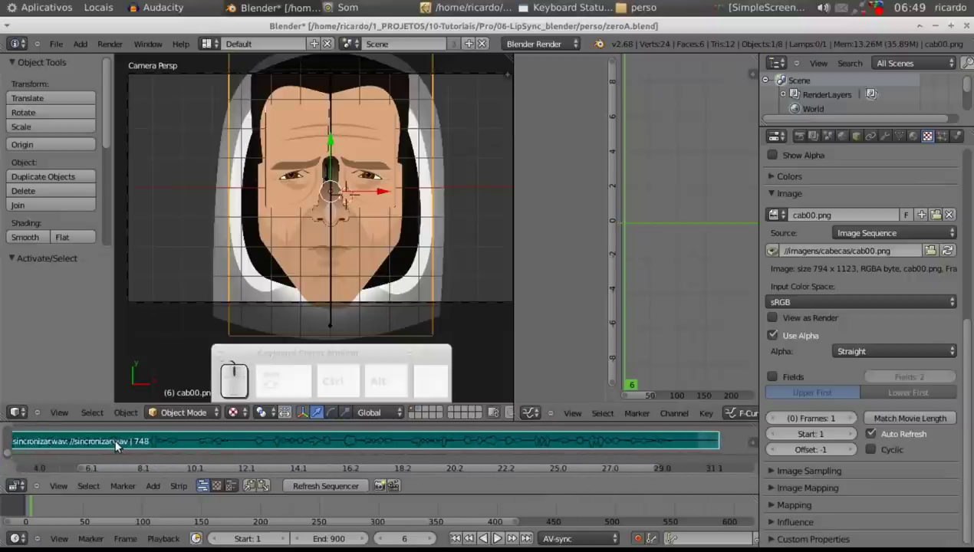
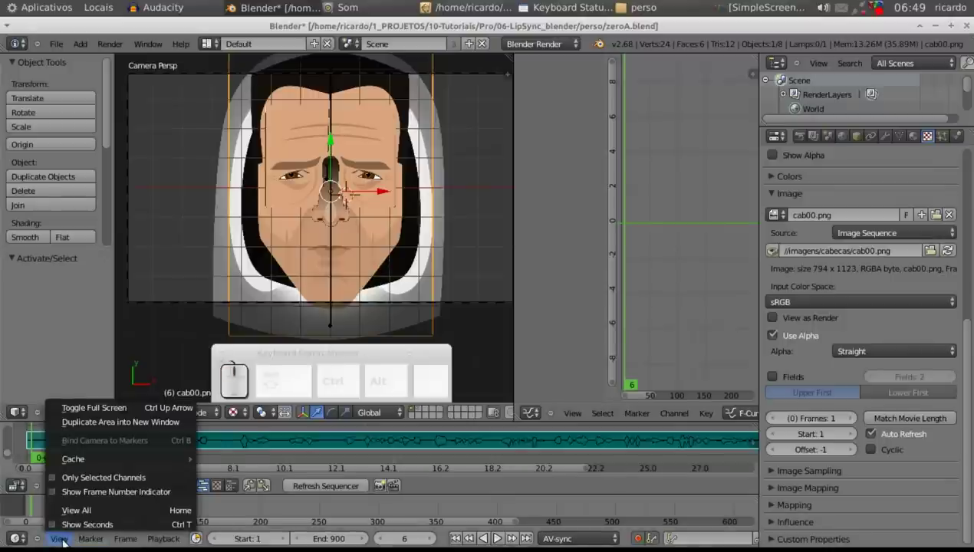
- Show timeline time in seconds, review the Playback options and scrub forward to frame 102
left_click(55, 527)
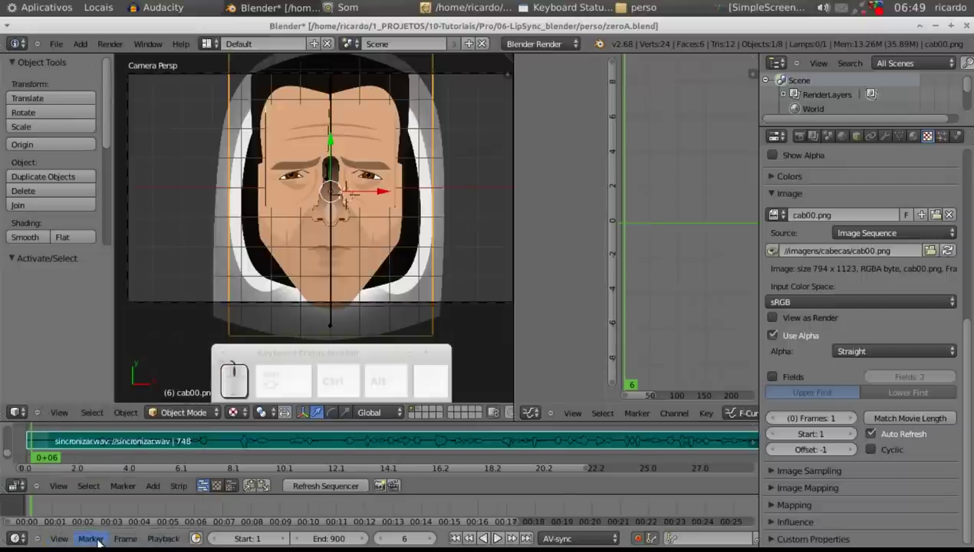
left_click(122, 541)
left_click(173, 539)
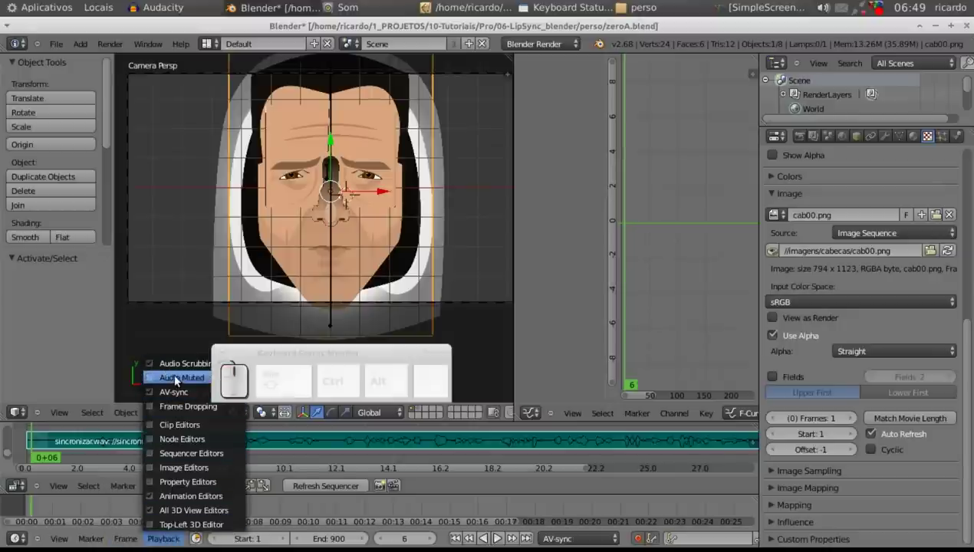
left_click(273, 352)
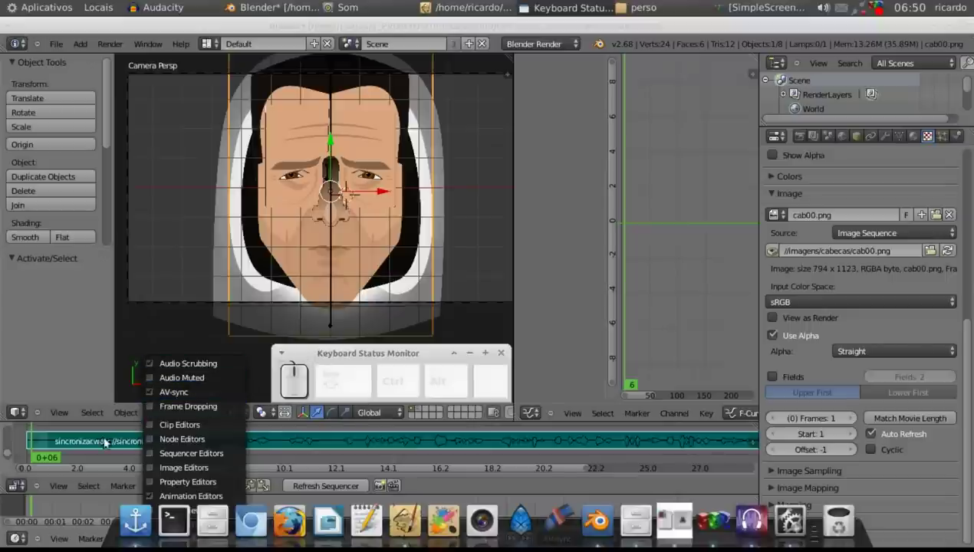
left_click_drag(88, 451, 174, 536)
left_click(174, 537)
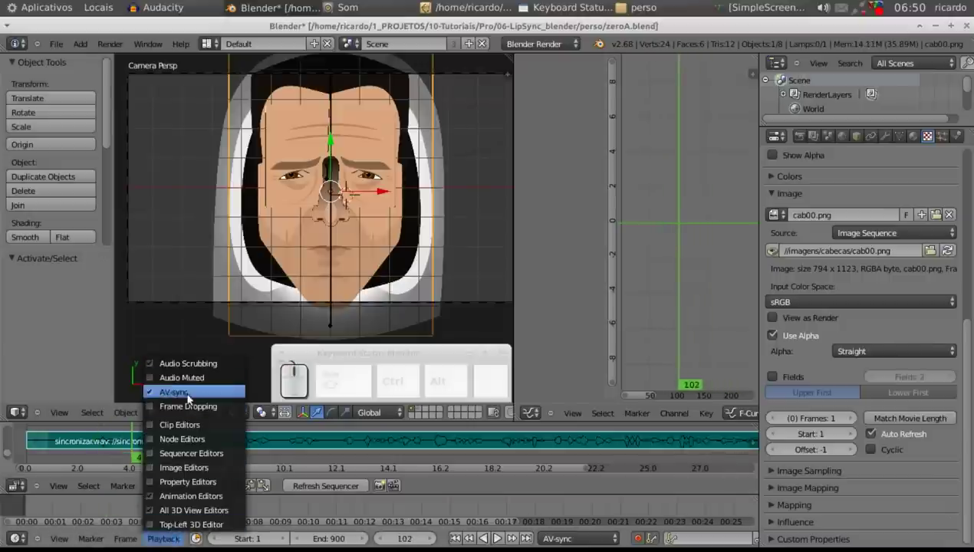
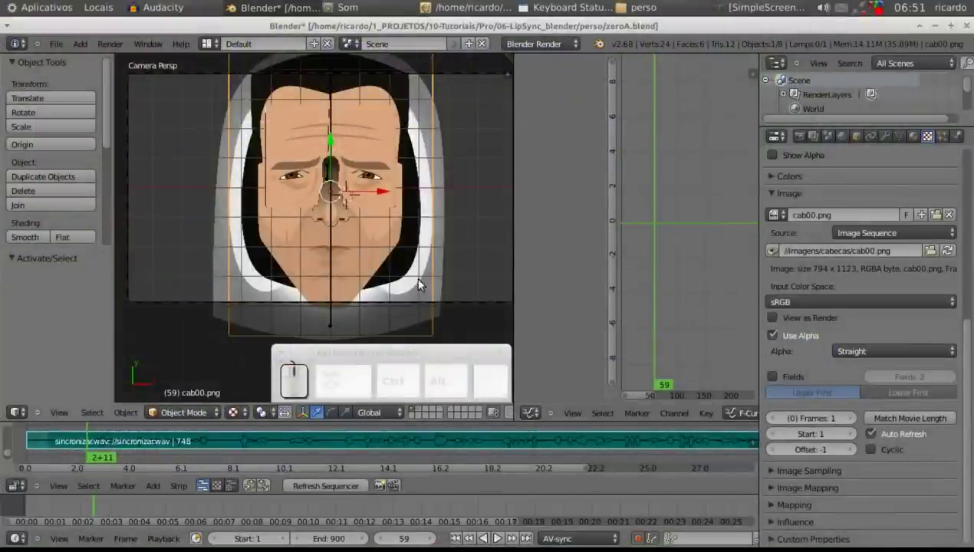
- Scrub the playhead back to frame 65 where the first spoken sound begins
left_click_drag(97, 510, 112, 462)
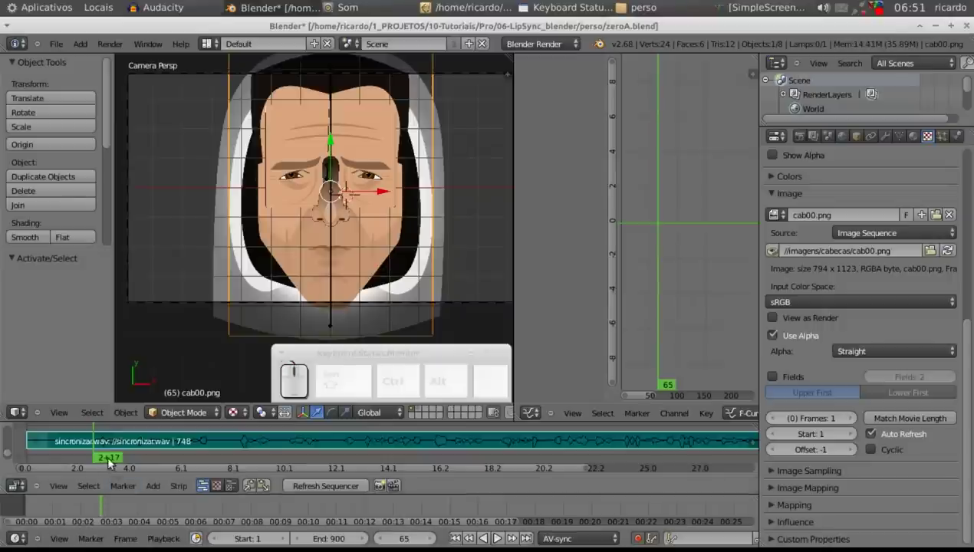
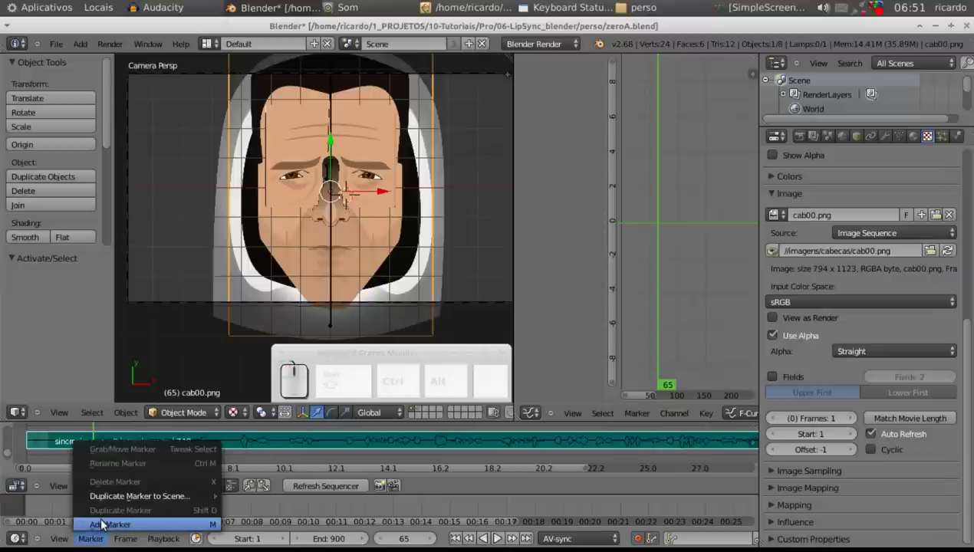
- Add a marker at frame 65, scrub to the next sound and add a second marker at frame 173
left_click(105, 522)
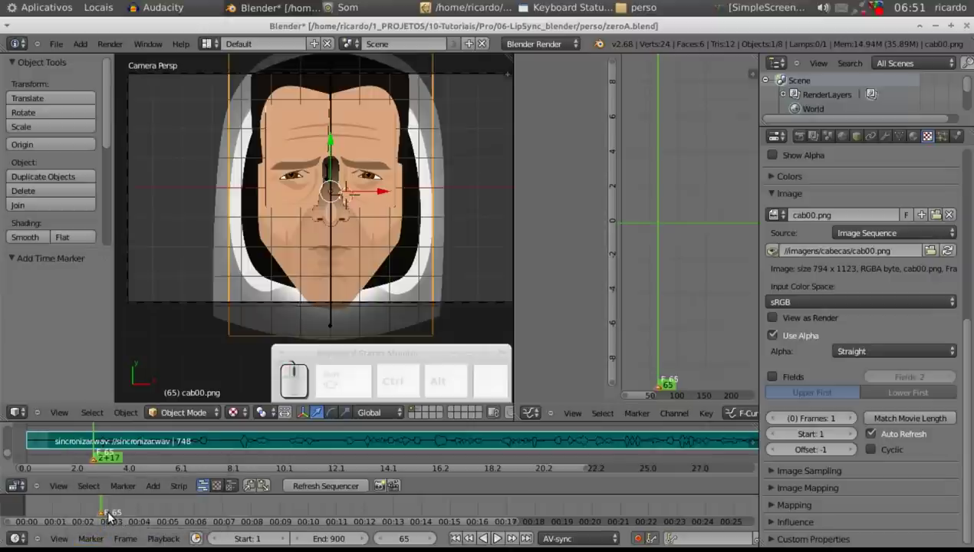
right_click(112, 514)
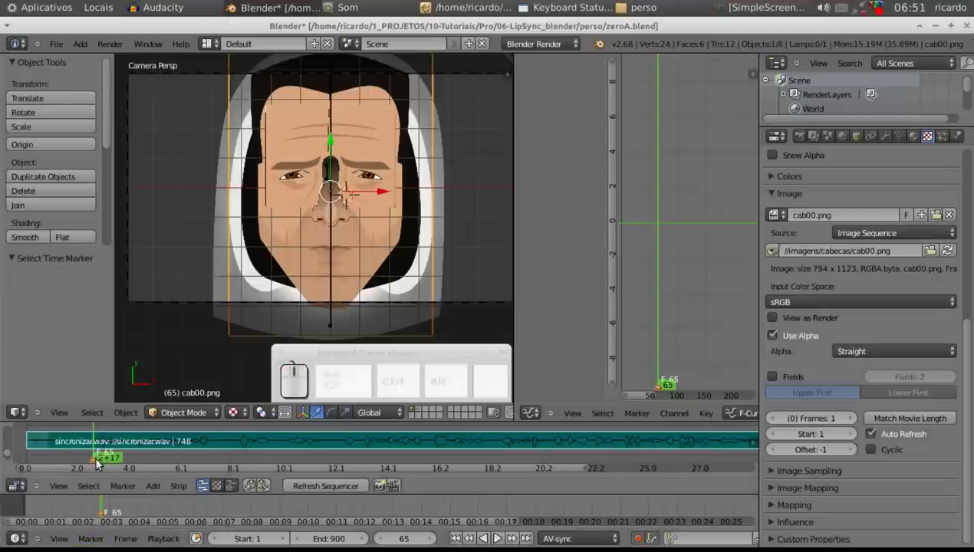
left_click_drag(116, 460, 254, 518)
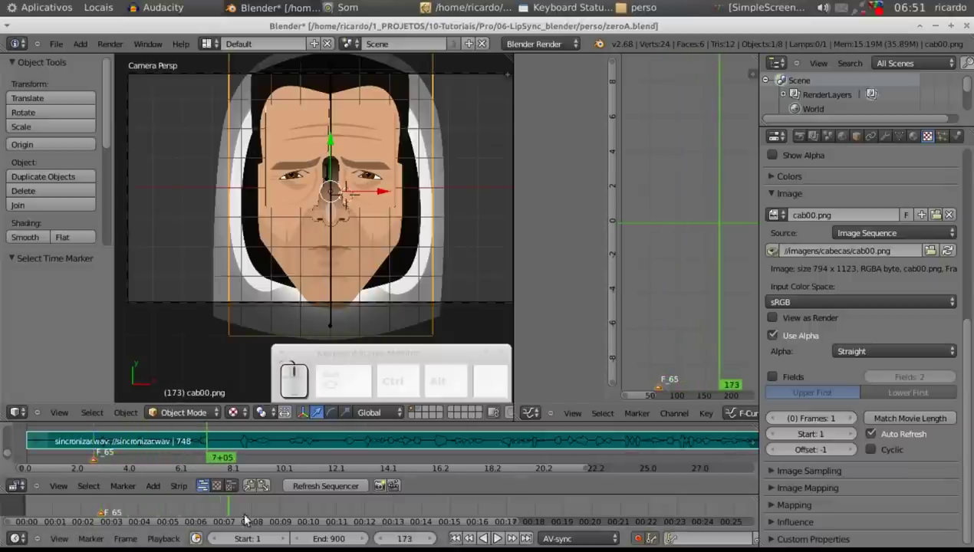
left_click(103, 534)
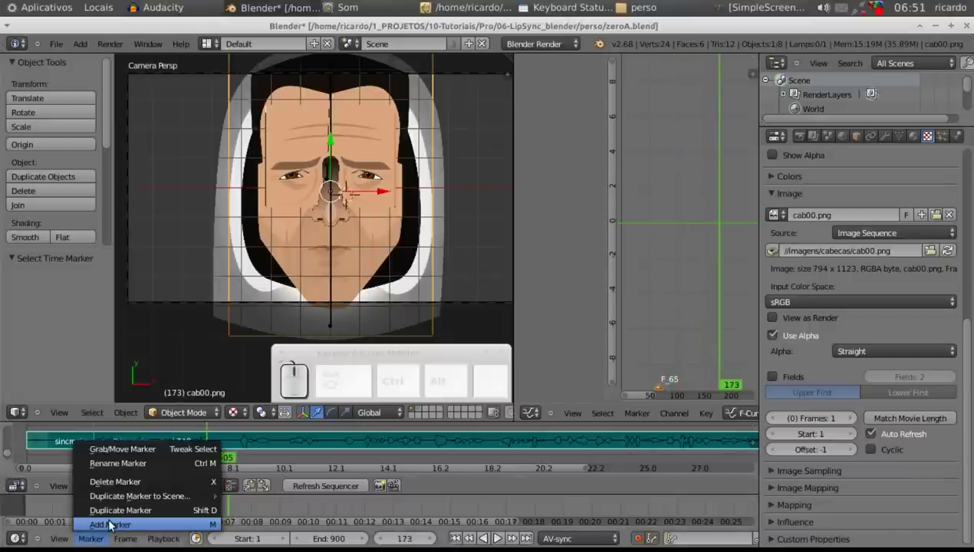
left_click(113, 524)
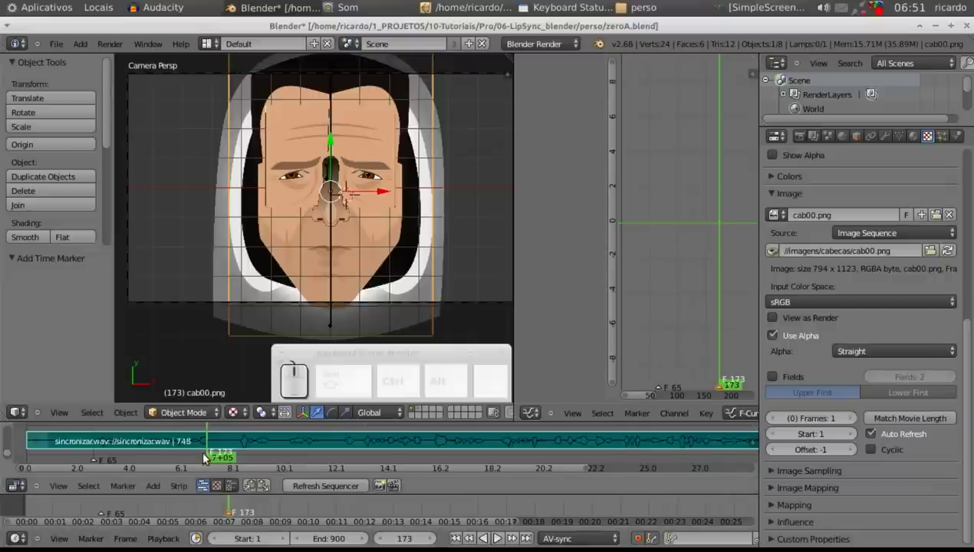
left_click_drag(200, 458, 174, 464)
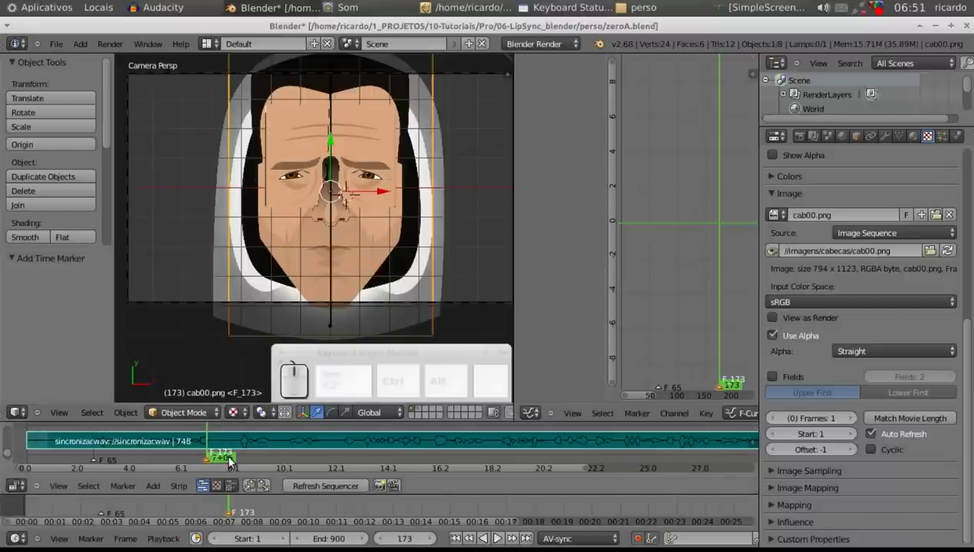
- Scrub to each remaining phoneme and mark frames 205, 392 and 498, ending back near frame 66
left_click_drag(232, 460, 100, 465)
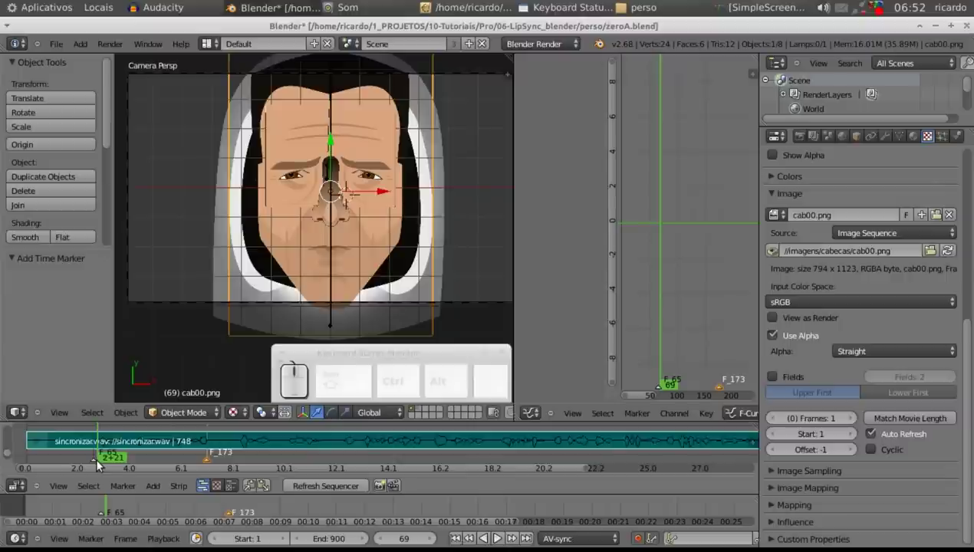
left_click_drag(121, 464, 147, 462)
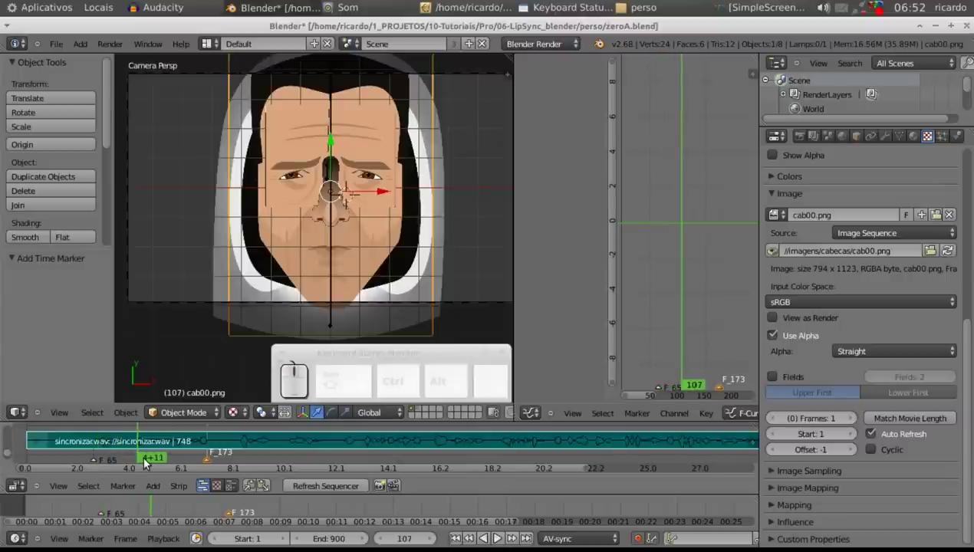
left_click_drag(157, 463, 208, 440)
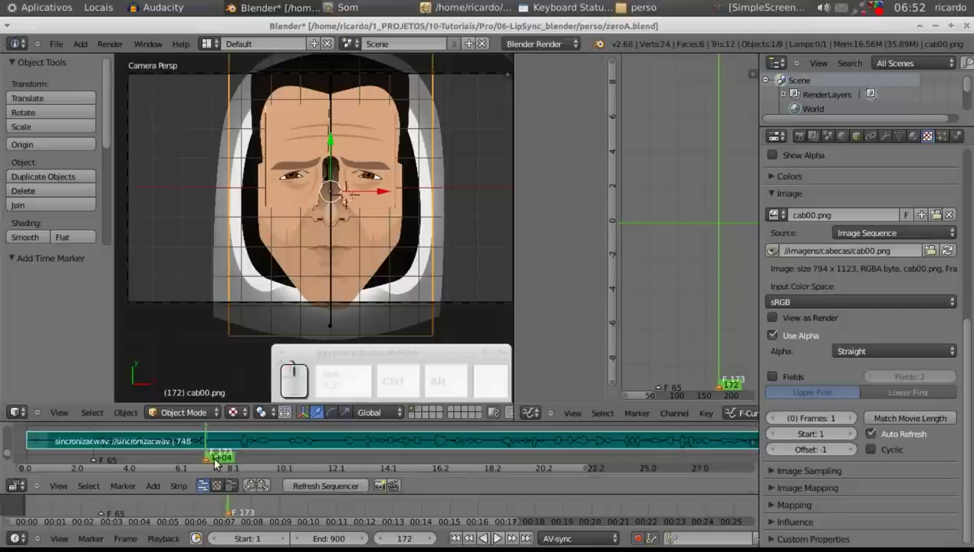
left_click_drag(226, 462, 165, 509)
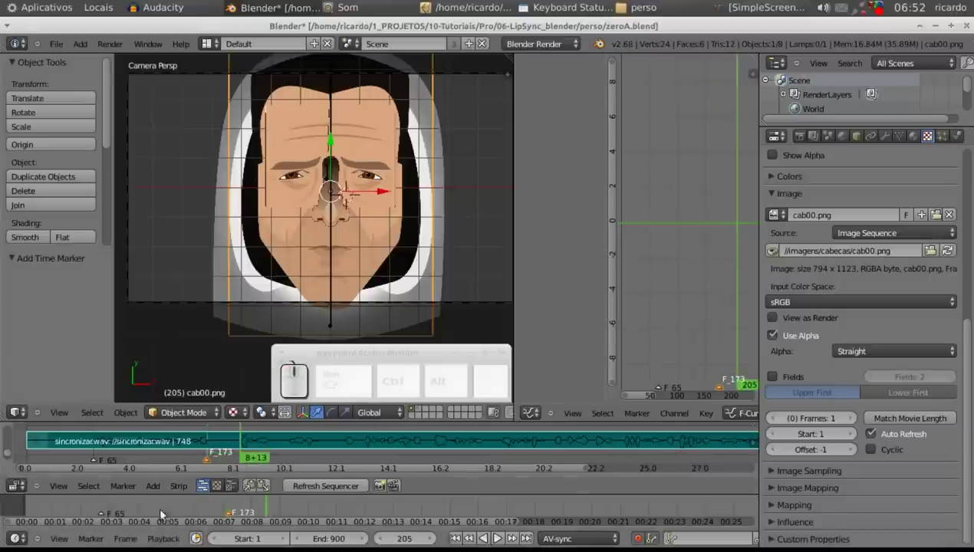
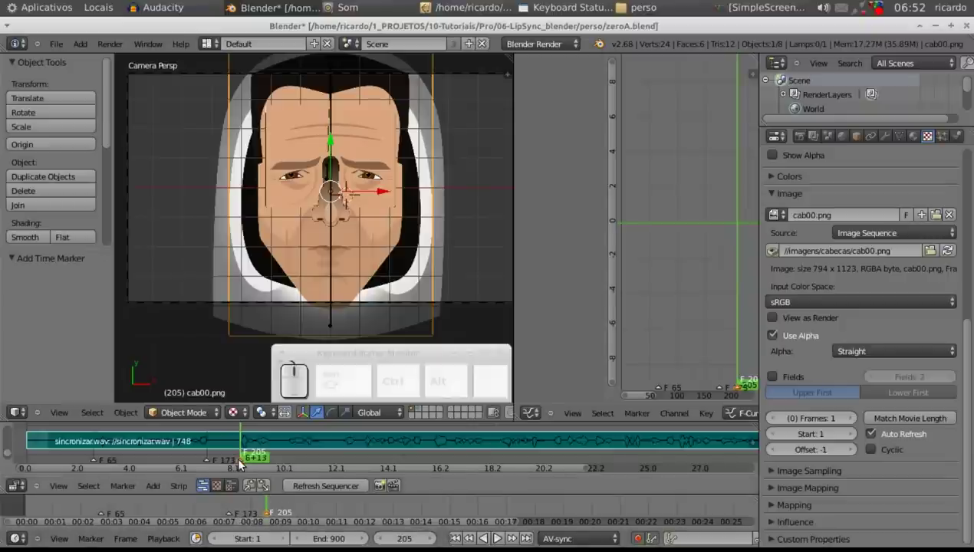
left_click_drag(258, 460, 256, 461)
left_click_drag(257, 461, 449, 454)
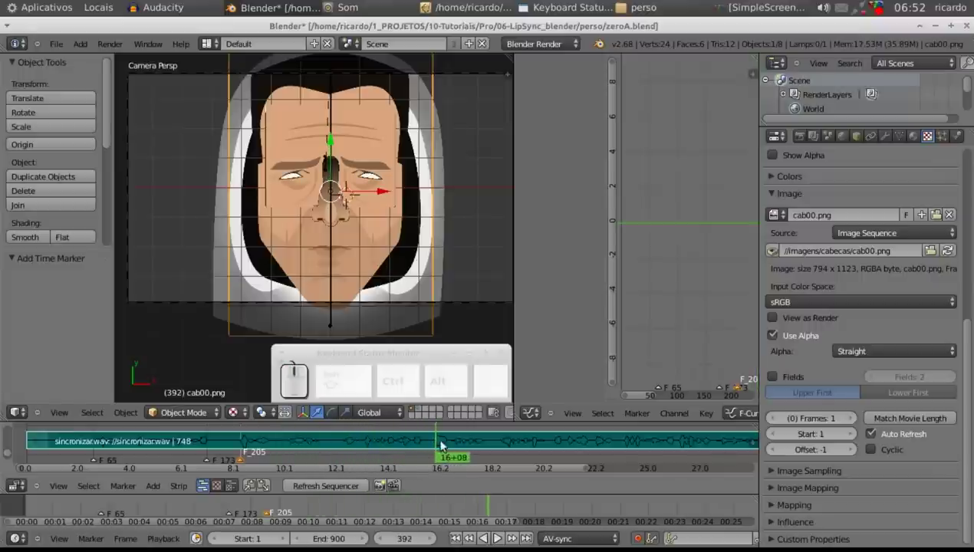
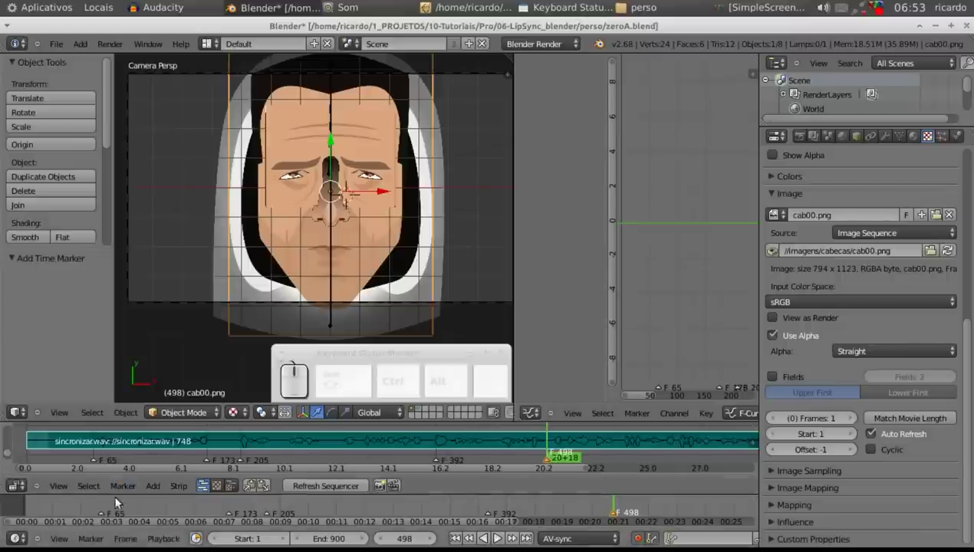
left_click_drag(115, 460, 384, 230)
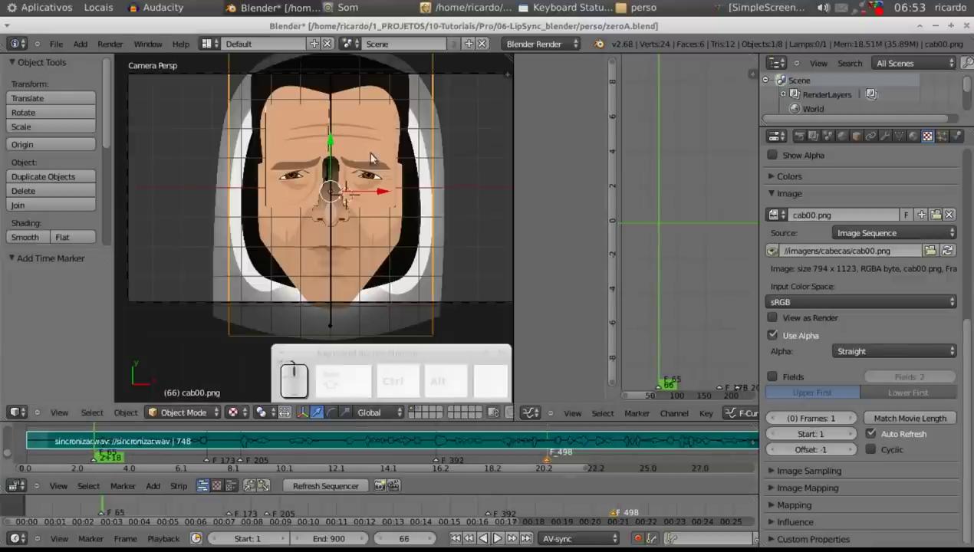
left_click_drag(113, 464, 249, 477)
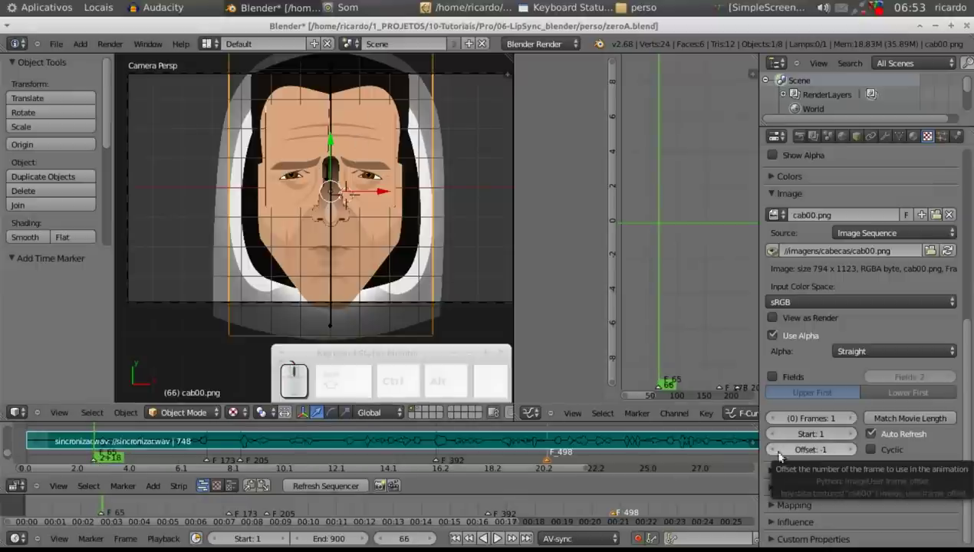
- Insert a hold keyframe on the mouth image Offset at frame 62, just before the first marker
left_click_drag(110, 462, 826, 448)
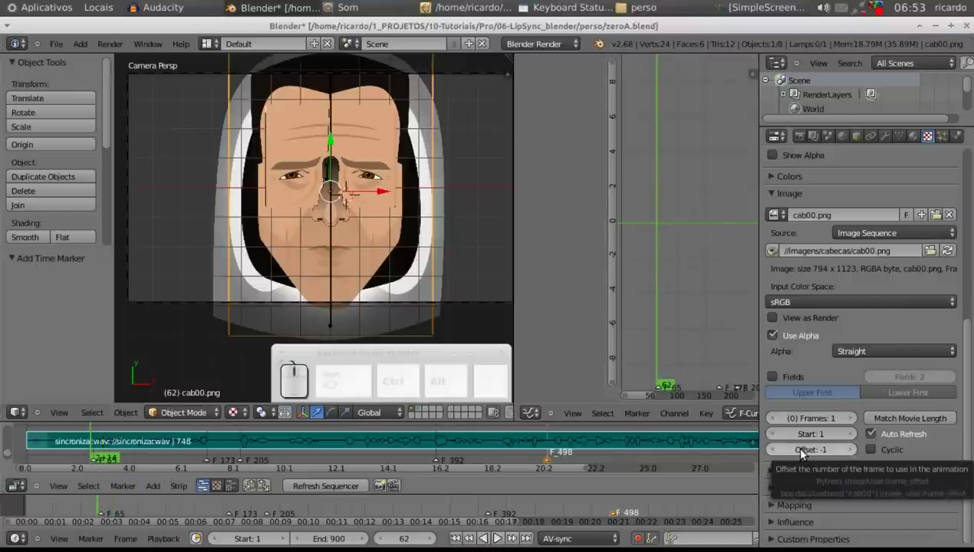
key("i")
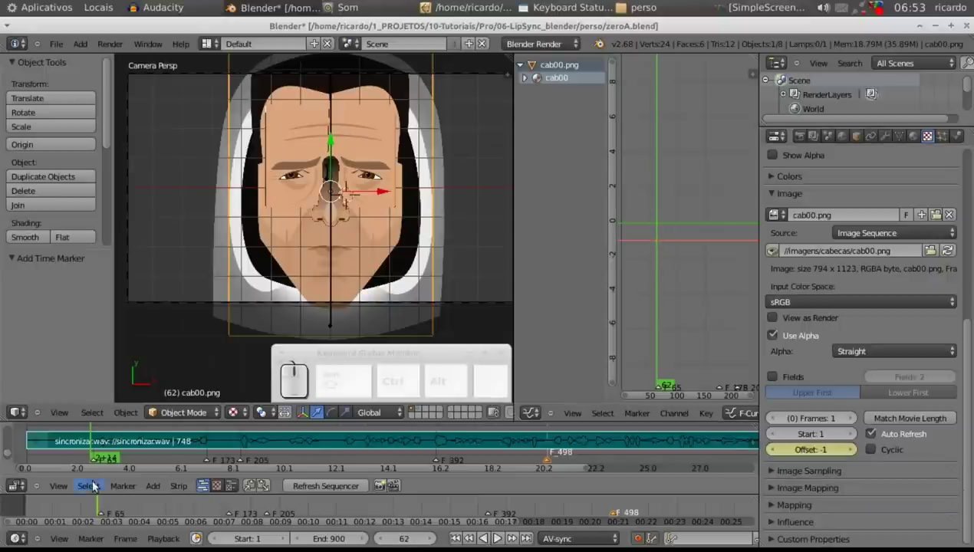
left_click_drag(105, 508, 104, 506)
left_click(111, 505)
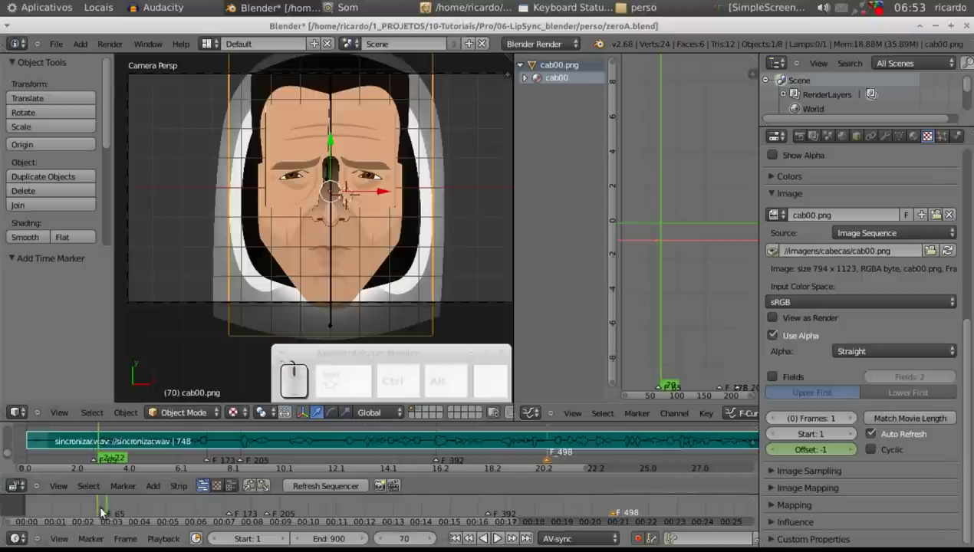
left_click_drag(109, 509, 797, 464)
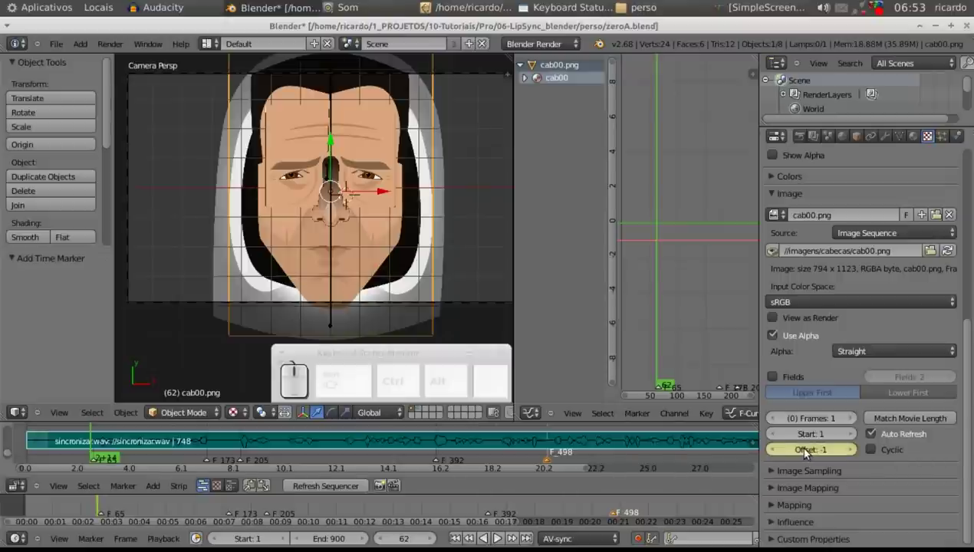
- At the frame-65 marker set the mouth Offset to 2, then 3, keyframing each value
left_click_drag(103, 508, 224, 505)
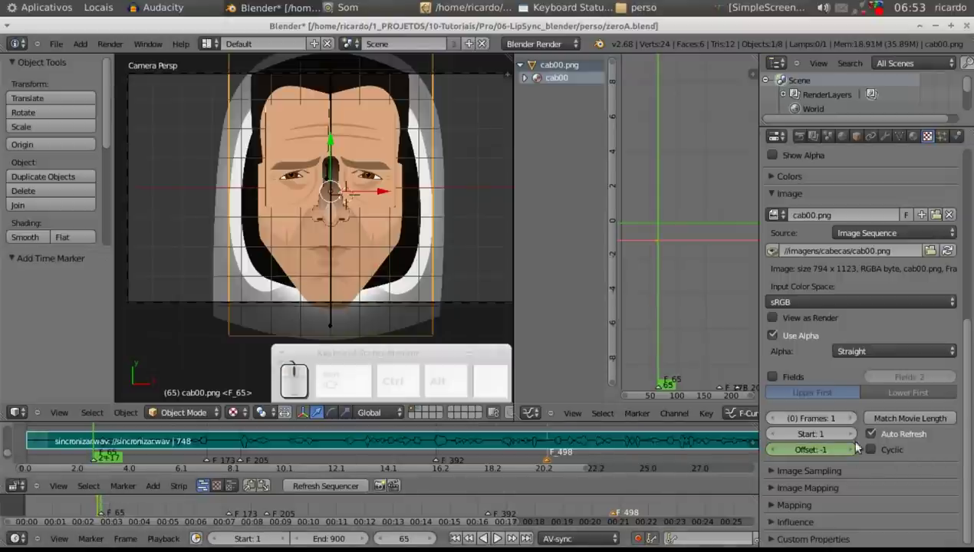
left_click(813, 456)
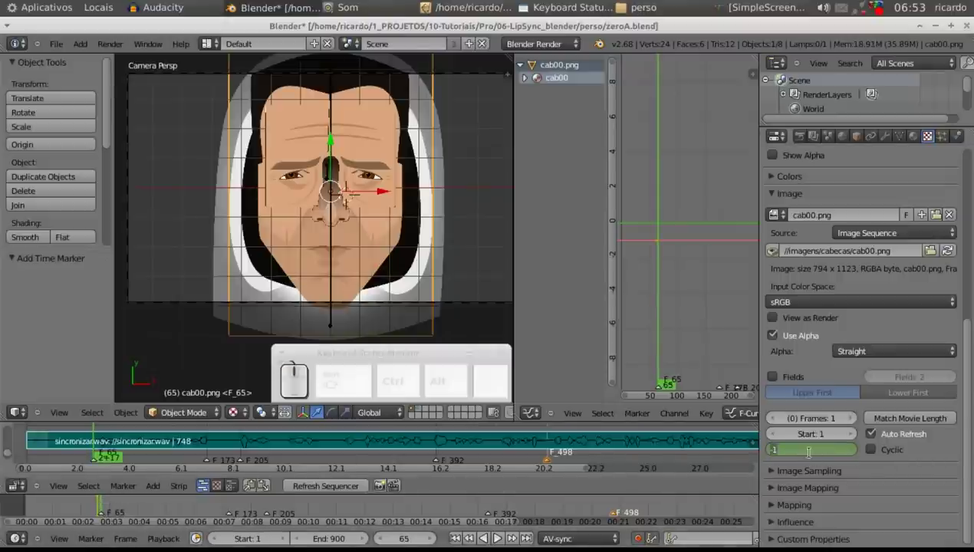
key("2")
key("Return")
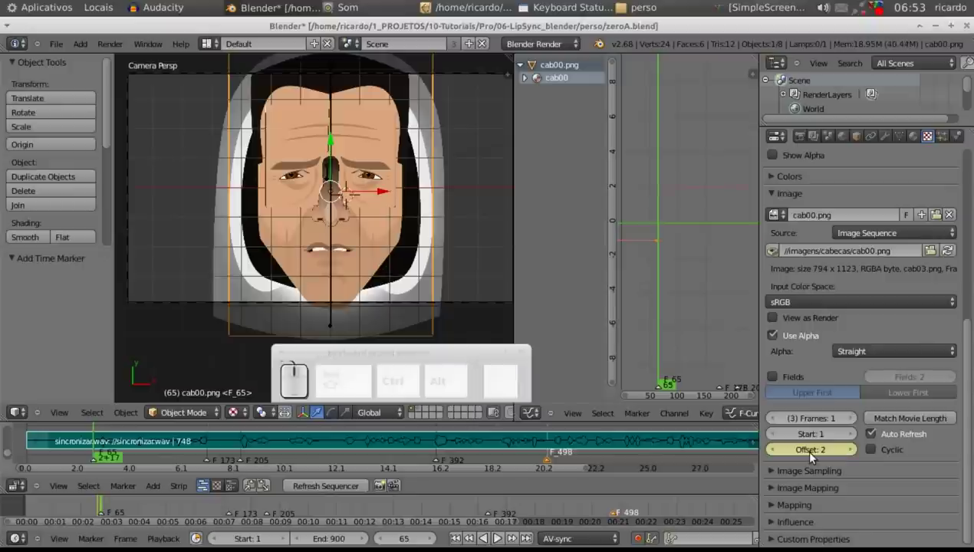
left_click(814, 457)
key("3")
key("Return")
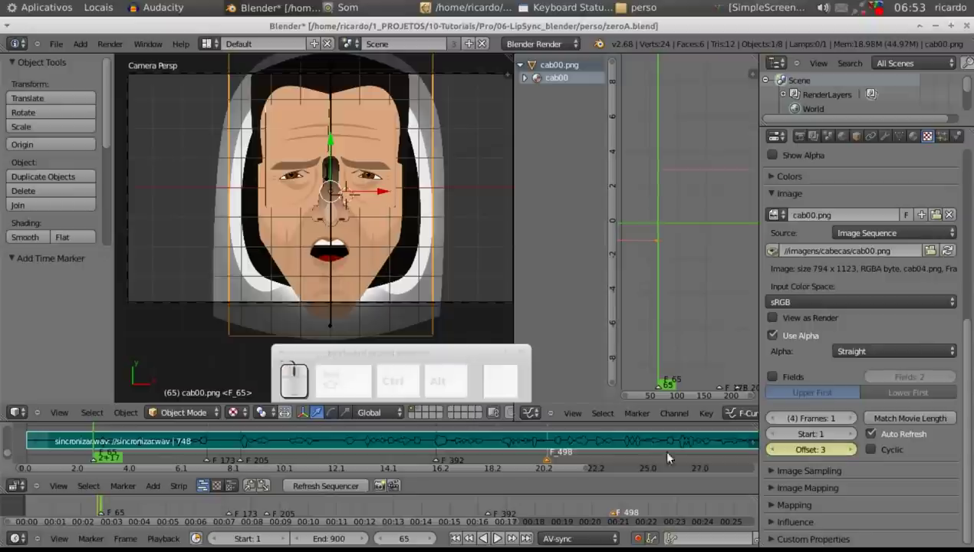
- At the frame-173 marker set the mouth Offset to 6 and keyframe it
left_click_drag(103, 505, 545, 500)
left_click_drag(231, 503, 562, 482)
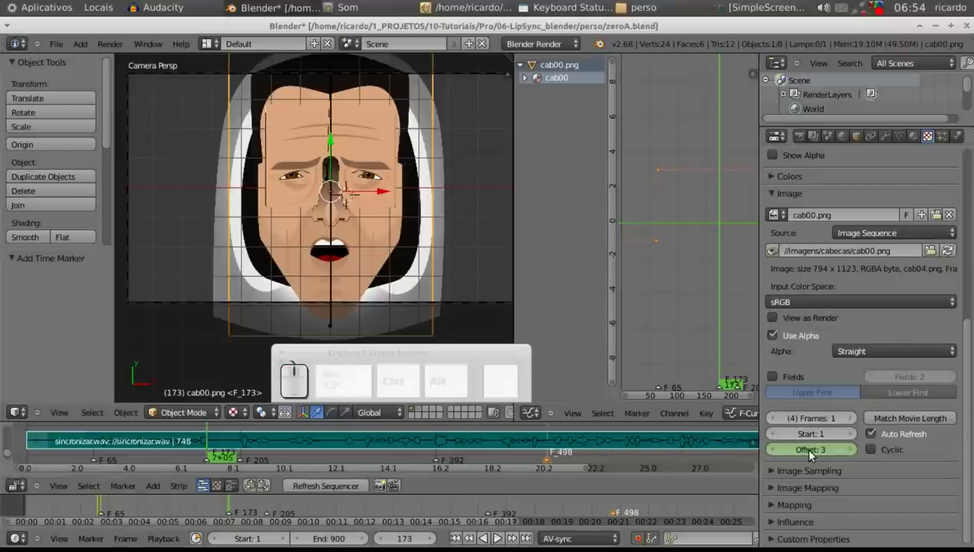
left_click(813, 454)
key("6")
key("Return")
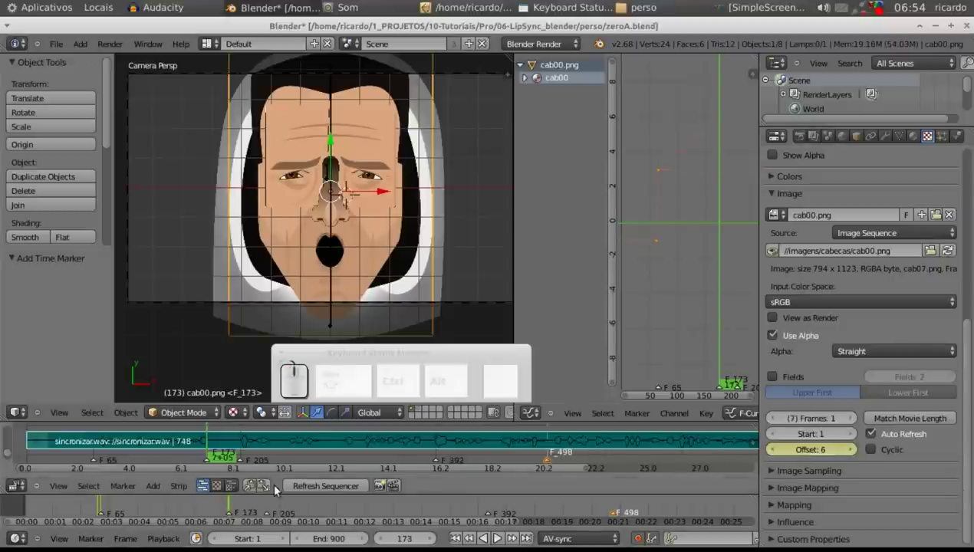
- At frame 174 keyframe the Offset at -1 and then 0 as a hold after the marker
left_click_drag(234, 508, 236, 513)
left_click_drag(237, 510, 808, 449)
left_click(814, 450)
key("-")
key("1")
key("Return")
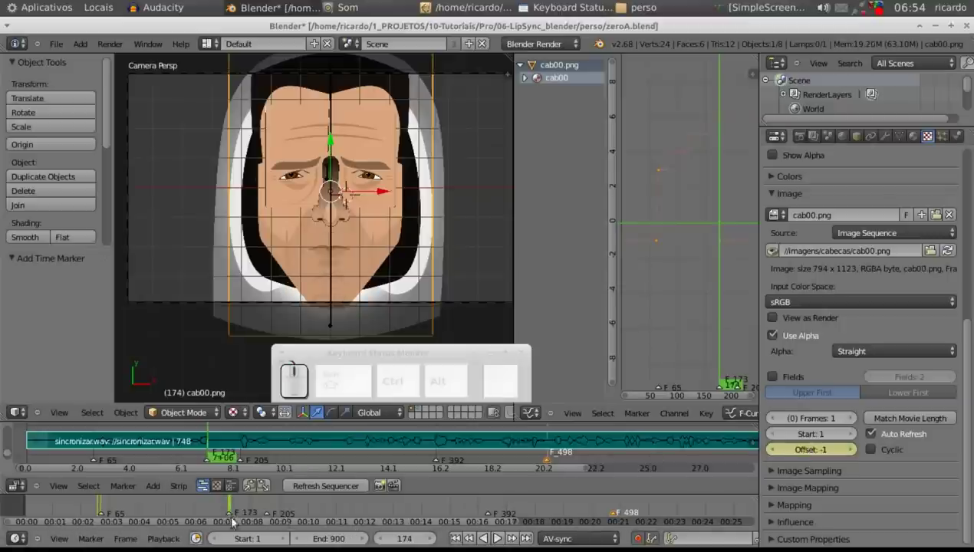
left_click(497, 537)
key("0")
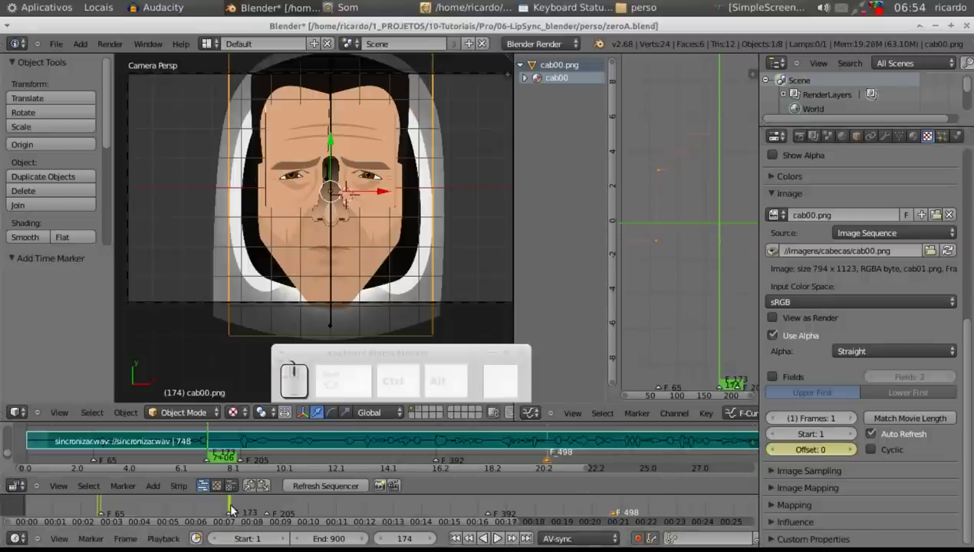
- At the frame-205 marker keyframe Offset 0, then step to frame 206 for the next key
left_click_drag(498, 537, 302, 527)
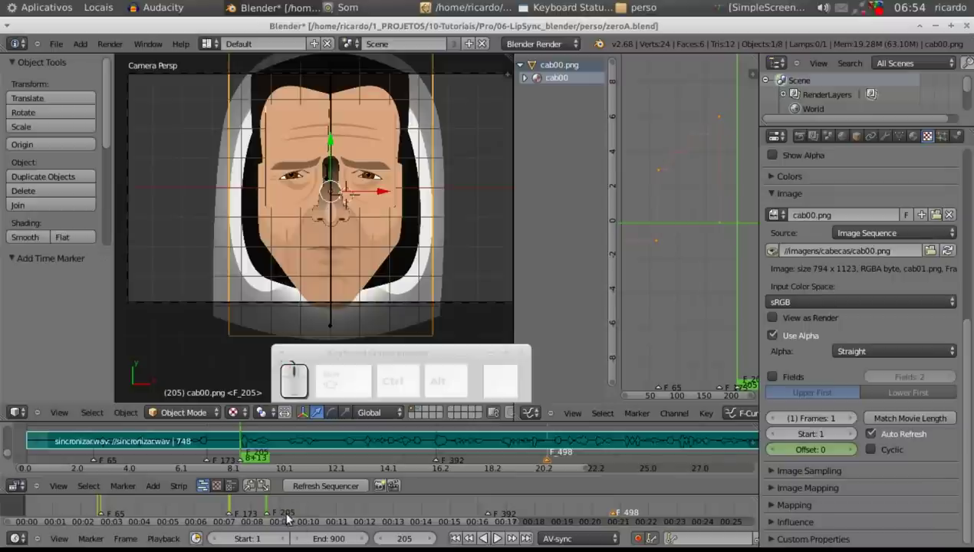
left_click(806, 452)
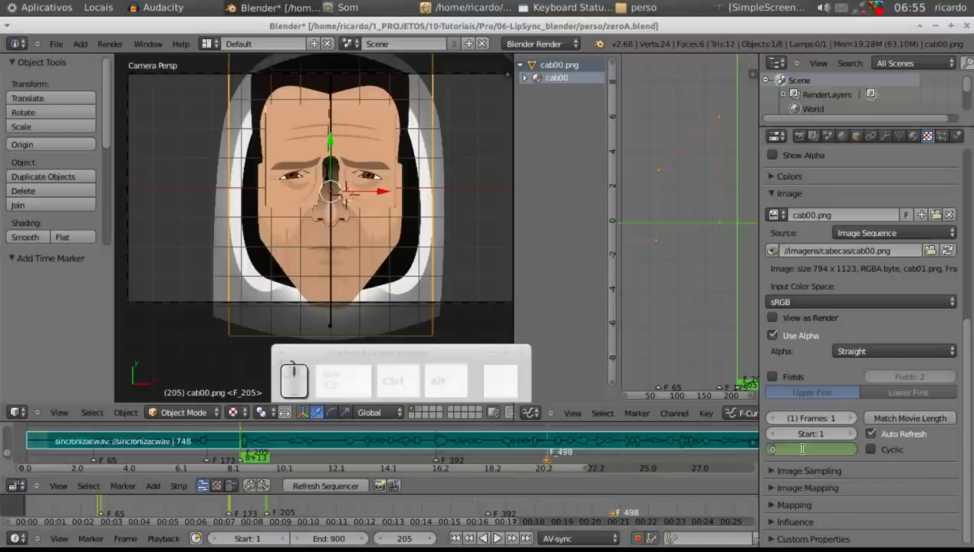
key("0")
key("Return")
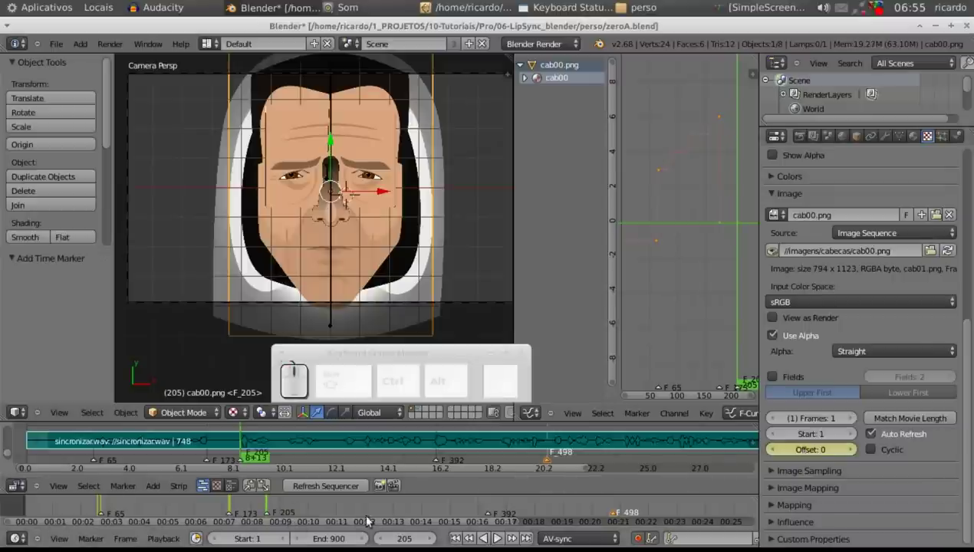
left_click_drag(267, 510, 807, 458)
left_click(813, 453)
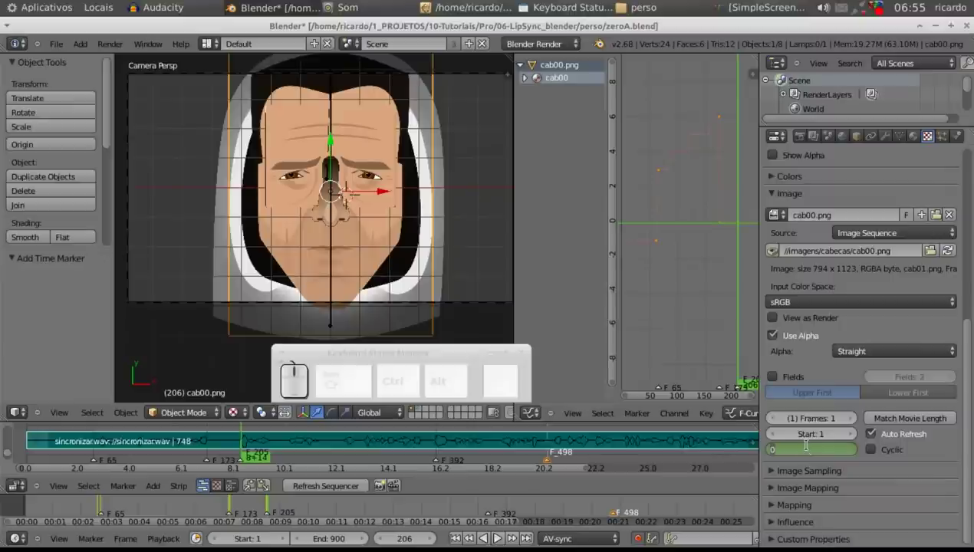
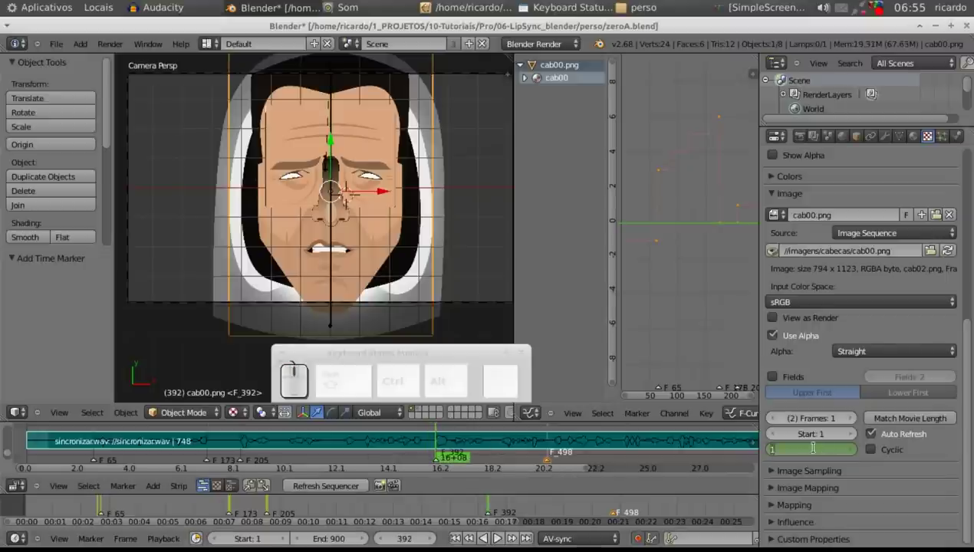
- Key mouth offset 7 at frame 392, then scrub back to review the mouth shapes near frame 71
key("7")
key("Return")
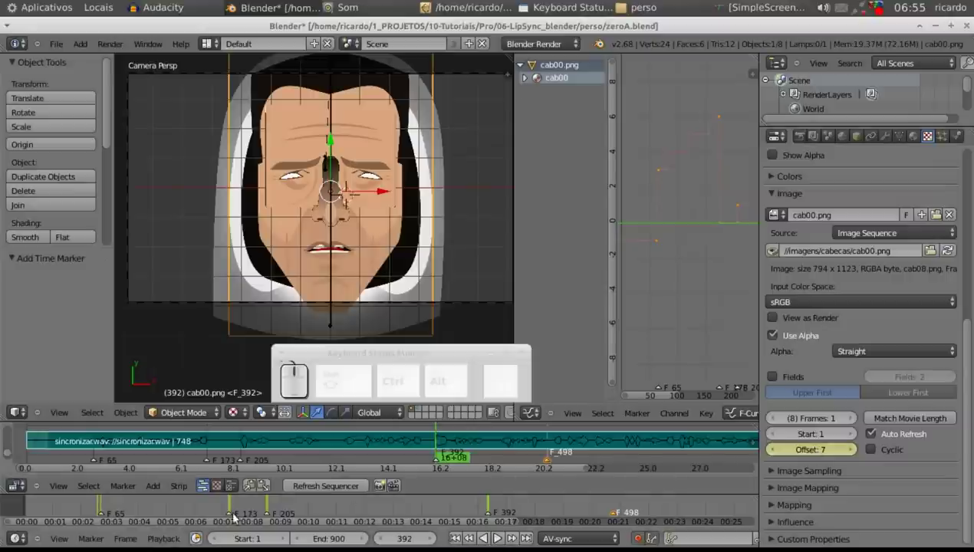
left_click_drag(488, 509, 124, 512)
left_click_drag(119, 511, 487, 450)
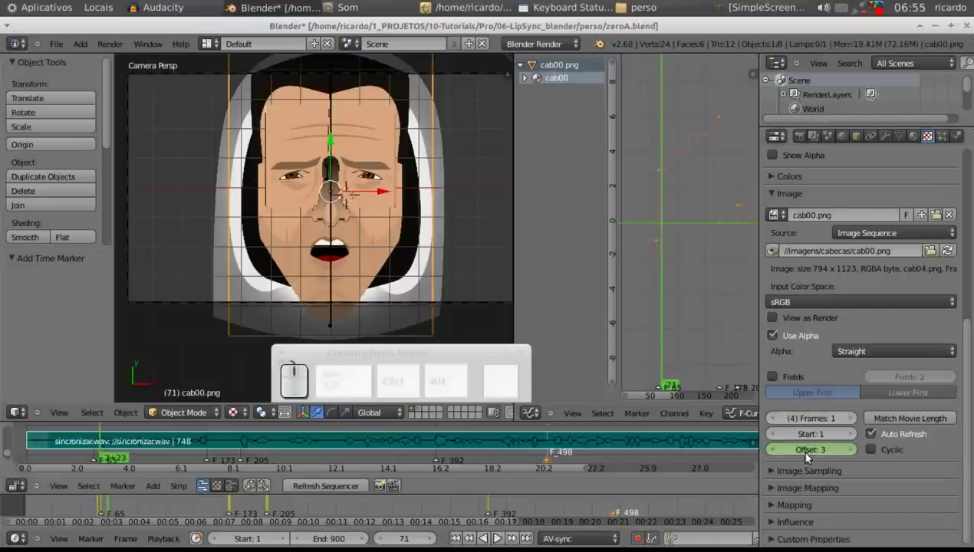
- Key the mouth image offset at each of the next phoneme markers after frame 71
left_click(855, 453)
left_click_drag(114, 509, 820, 447)
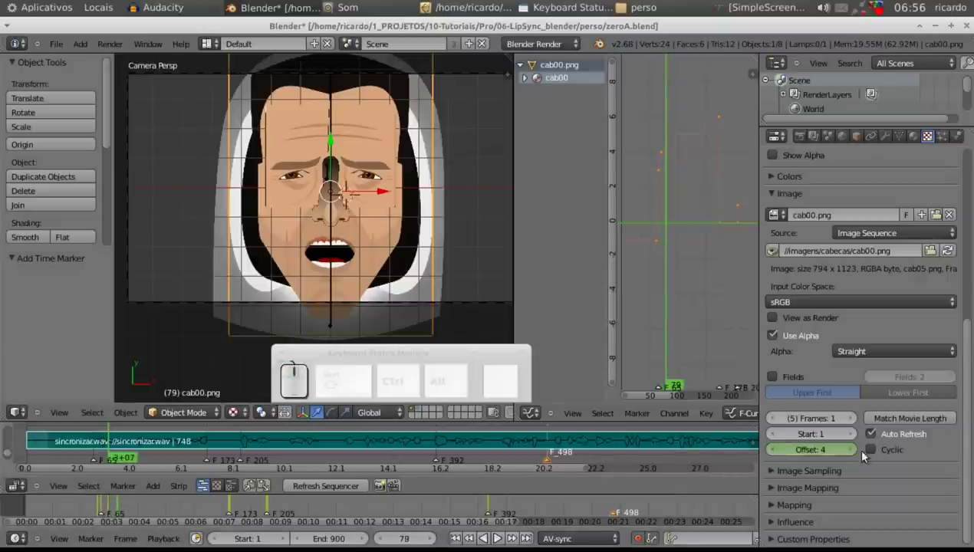
left_click(853, 452)
left_click_drag(125, 509, 856, 450)
left_click(855, 450)
left_click_drag(135, 511, 787, 461)
left_click(778, 453)
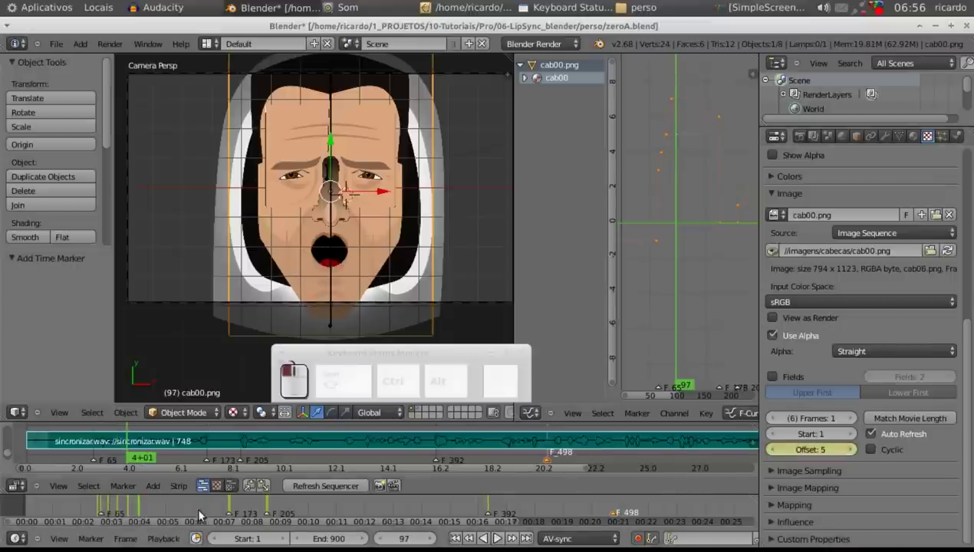
left_click_drag(143, 508, 849, 441)
left_click(774, 452)
left_click(774, 453)
left_click_drag(152, 515, 855, 444)
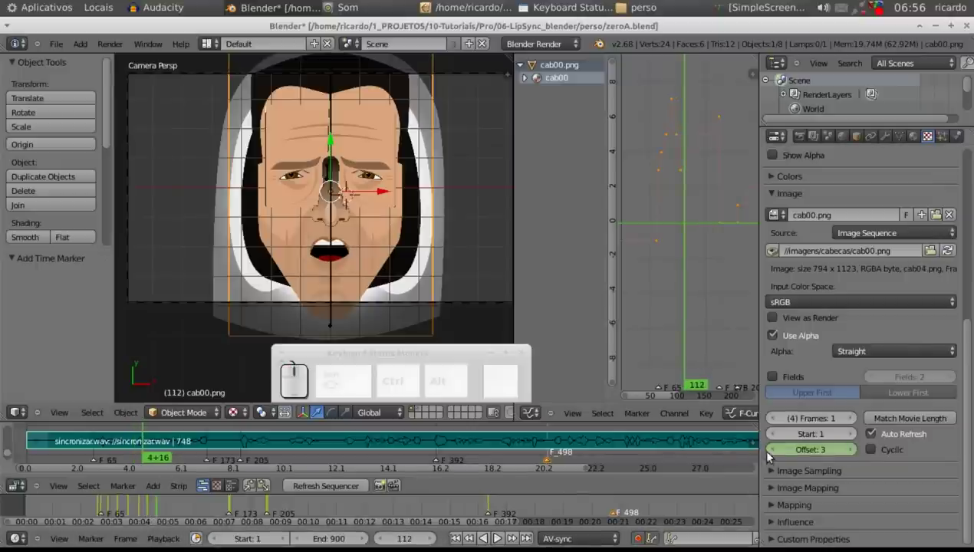
left_click(772, 451)
left_click_drag(164, 513, 866, 463)
left_click(856, 450)
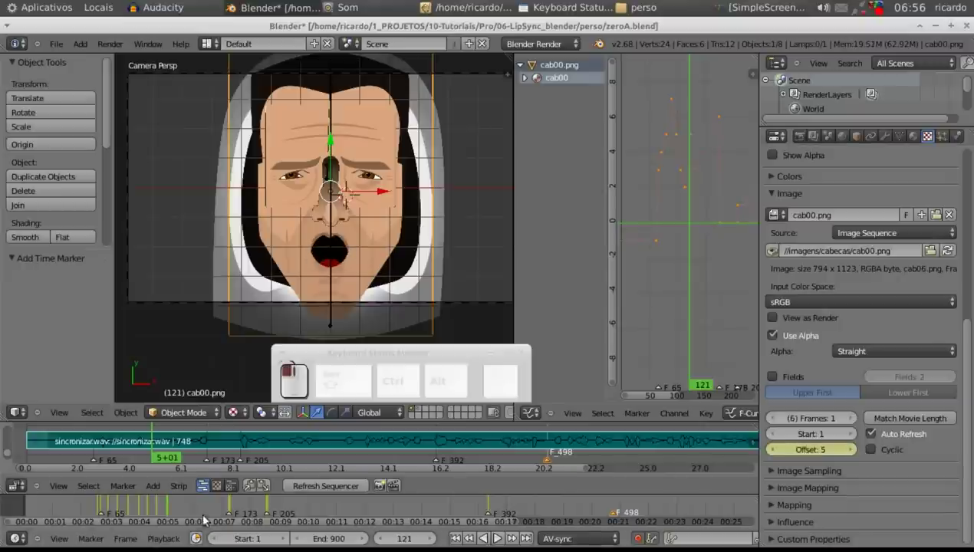
- Continue keying mouth offsets marker by marker up to offset 5 at frame 223
left_click_drag(174, 507, 885, 463)
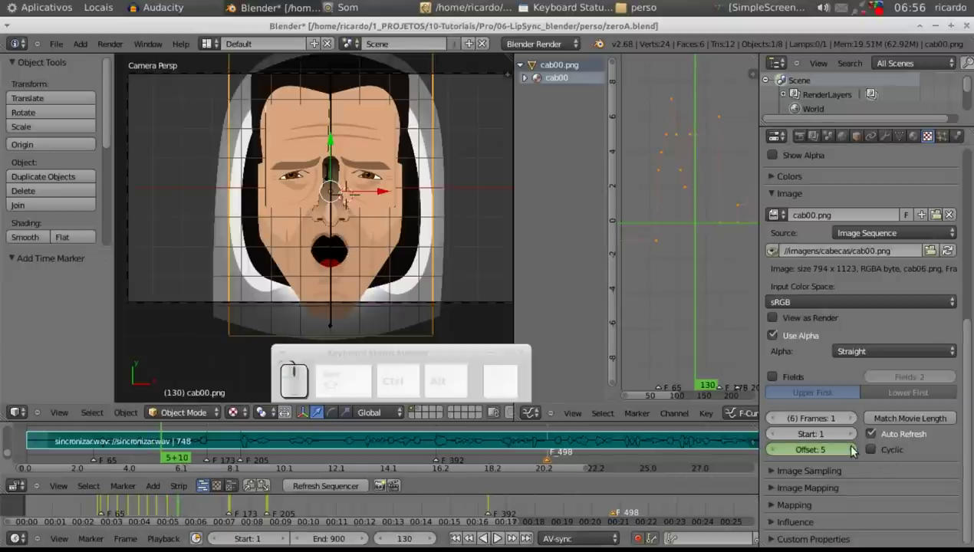
left_click(855, 449)
left_click_drag(185, 512, 649, 428)
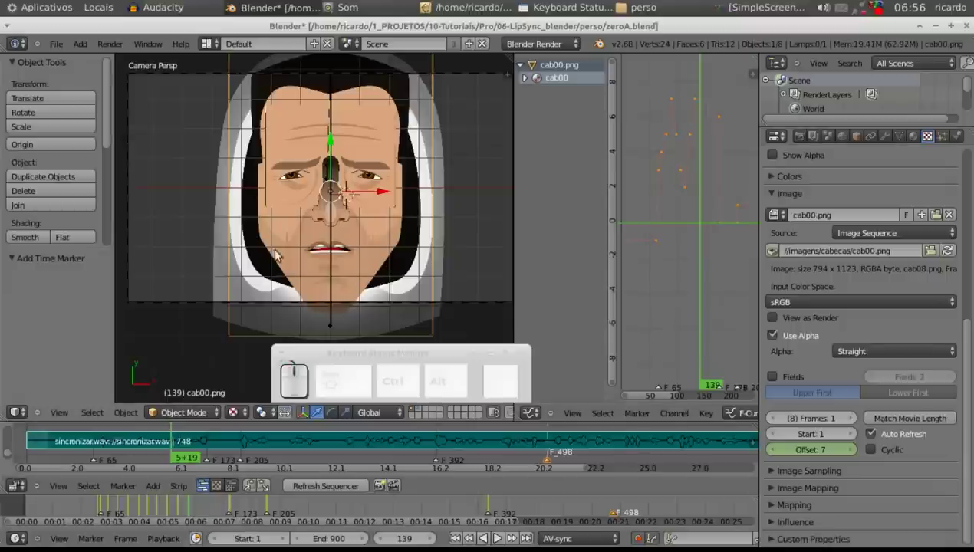
left_click(854, 450)
left_click(854, 450)
left_click_drag(194, 506, 873, 464)
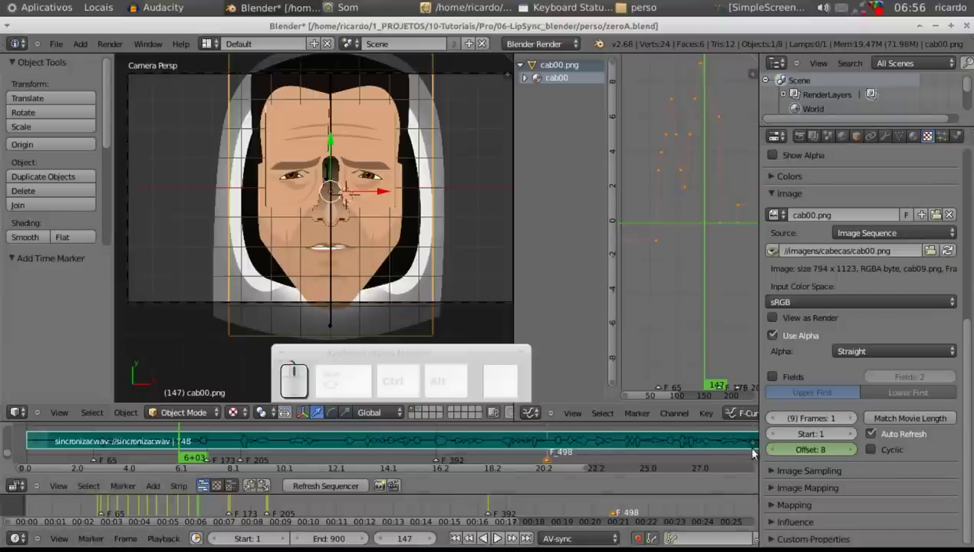
left_click(778, 454)
left_click_drag(201, 506, 796, 444)
left_click(775, 451)
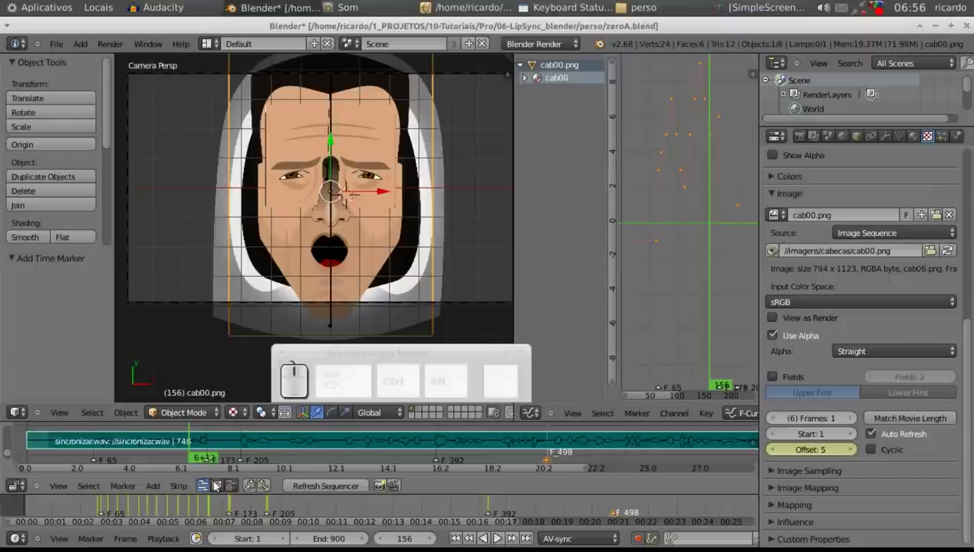
left_click_drag(216, 510, 772, 456)
left_click(775, 451)
left_click(775, 453)
left_click_drag(210, 513, 854, 450)
left_click(853, 453)
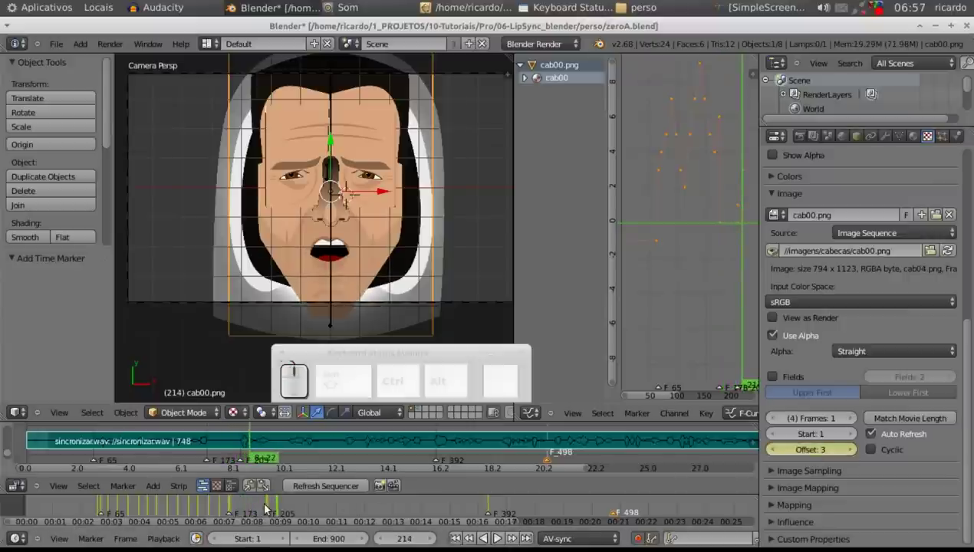
left_click_drag(286, 506, 840, 457)
- Key the mouth image offset at the phoneme markers following frame 223
left_click(857, 453)
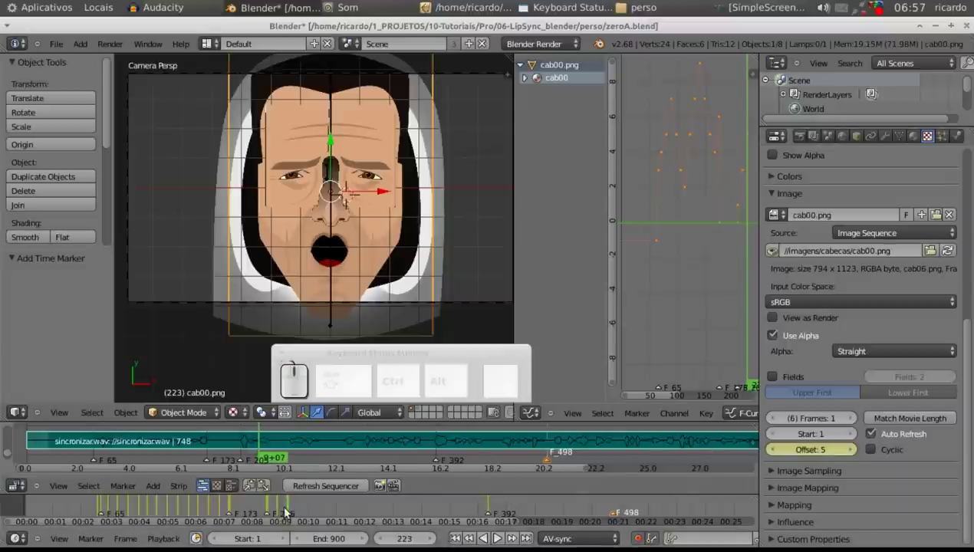
left_click_drag(290, 510, 843, 467)
left_click_drag(302, 511, 497, 536)
left_click_drag(497, 537, 300, 508)
left_click_drag(304, 508, 890, 449)
left_click(854, 453)
left_click_drag(319, 507, 844, 454)
left_click(856, 452)
left_click(857, 452)
left_click_drag(329, 513, 789, 463)
left_click(778, 456)
left_click_drag(342, 510, 772, 462)
left_click(779, 454)
left_click_drag(355, 504, 793, 455)
left_click_drag(779, 451, 365, 509)
left_click_drag(366, 510, 792, 448)
left_click(779, 452)
- Key the remaining markers through the speech, ending with offset 3 at frame 378
left_click_drag(382, 512, 877, 450)
left_click(854, 452)
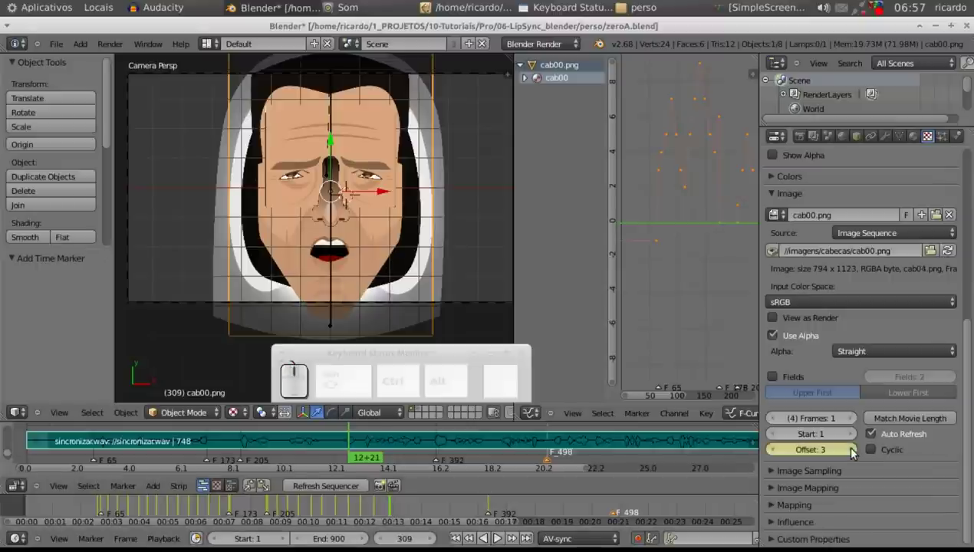
left_click_drag(399, 505, 848, 453)
left_click(856, 454)
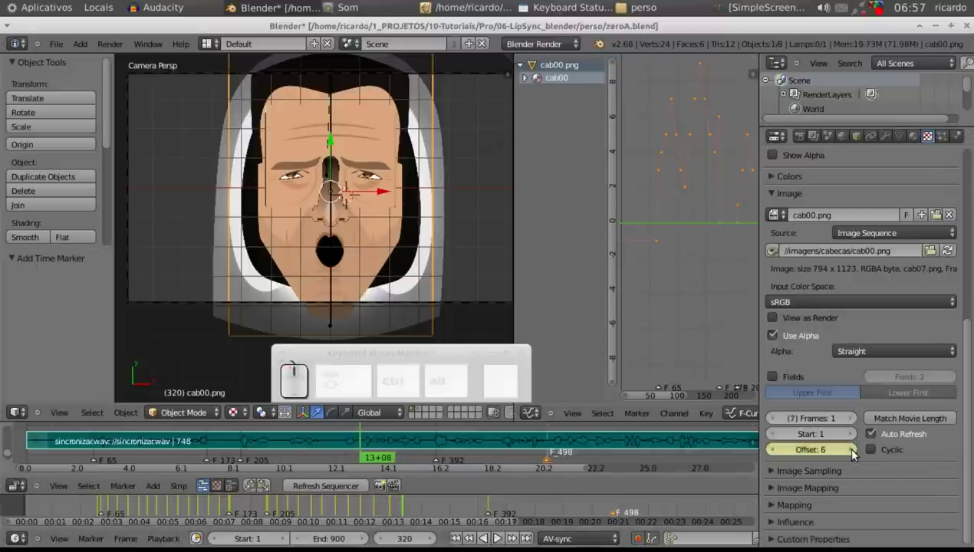
left_click_drag(408, 514, 869, 458)
left_click(854, 448)
left_click_drag(423, 506, 798, 464)
left_click(775, 451)
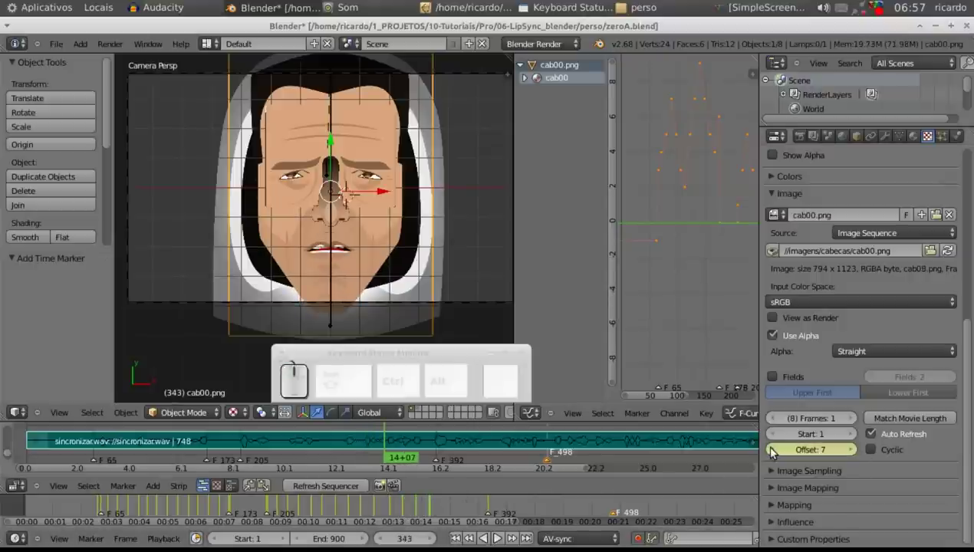
left_click(775, 451)
left_click_drag(436, 513, 497, 536)
left_click(497, 537)
left_click_drag(449, 512, 498, 537)
left_click(498, 536)
left_click_drag(468, 505, 753, 460)
left_click(774, 451)
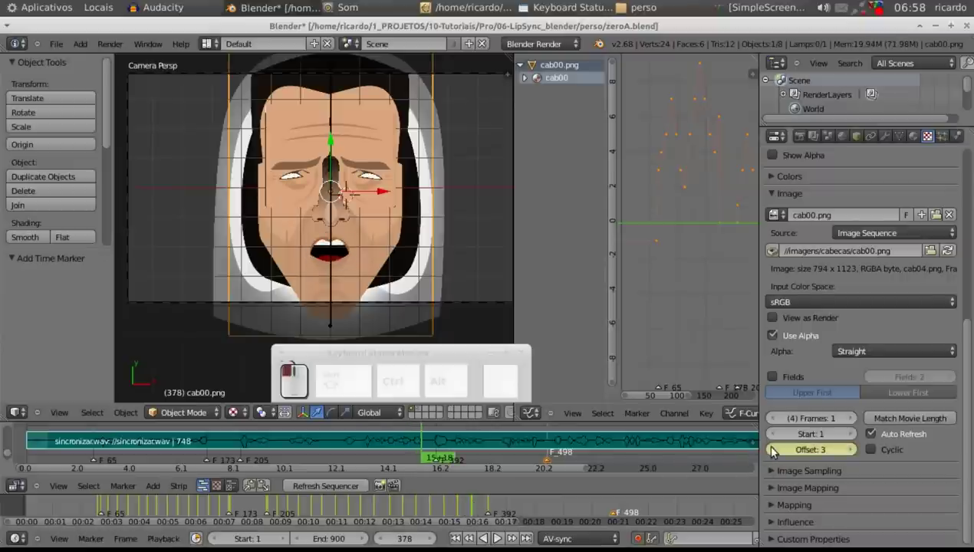
- Scrub back over the keyed speech to preview the lip sync, resting at frame 235 with offset 4
left_click(774, 451)
left_click_drag(473, 514, 324, 502)
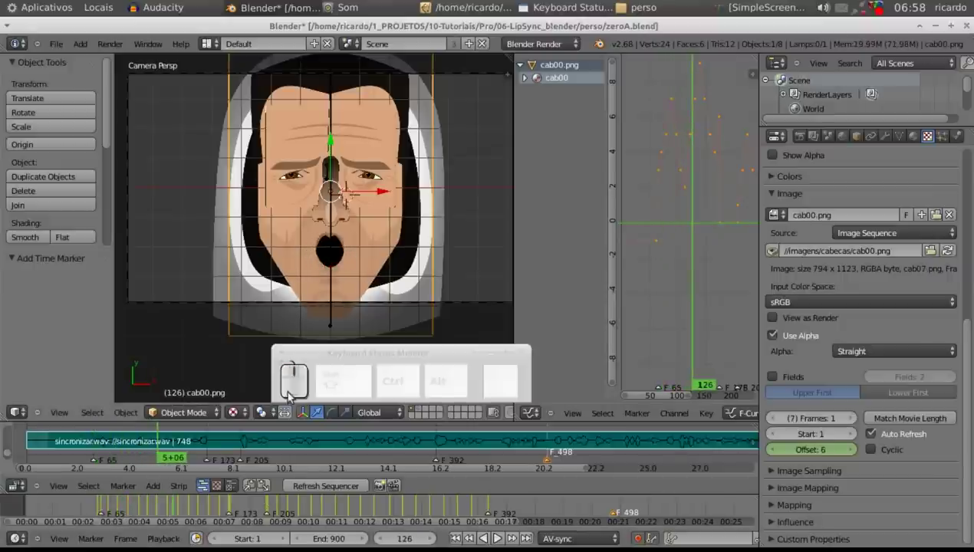
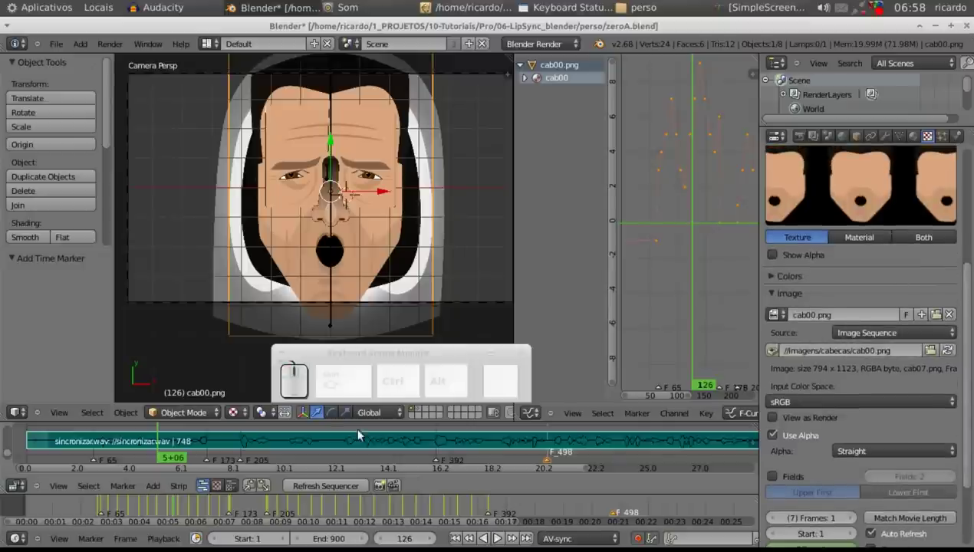
left_click_drag(971, 355, 790, 455)
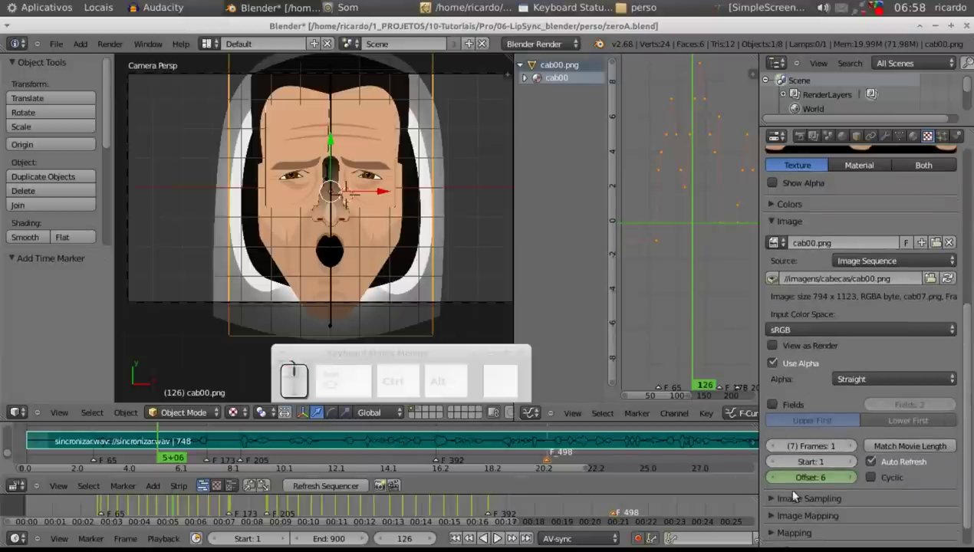
left_click_drag(203, 506, 285, 511)
left_click_drag(283, 509, 851, 483)
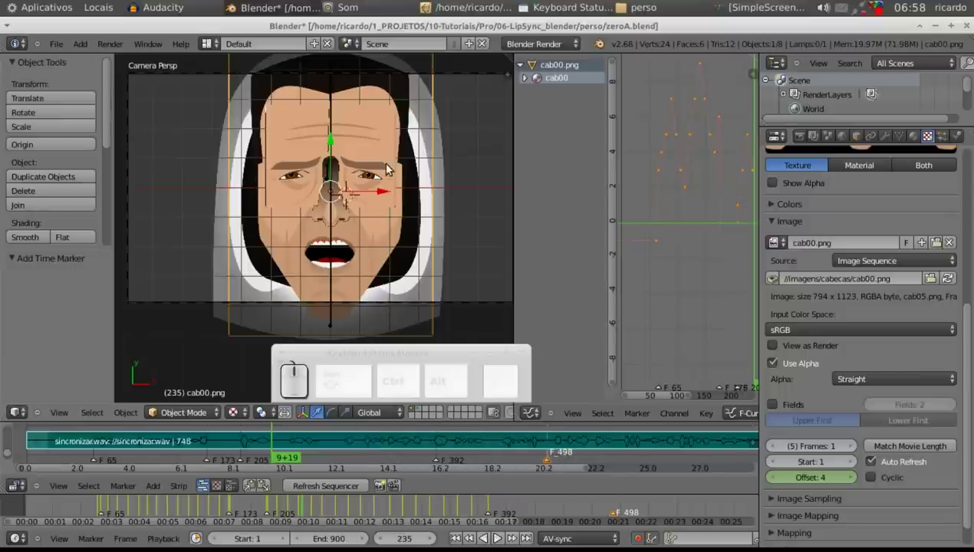
right_click(389, 168)
left_click_drag(54, 506, 335, 504)
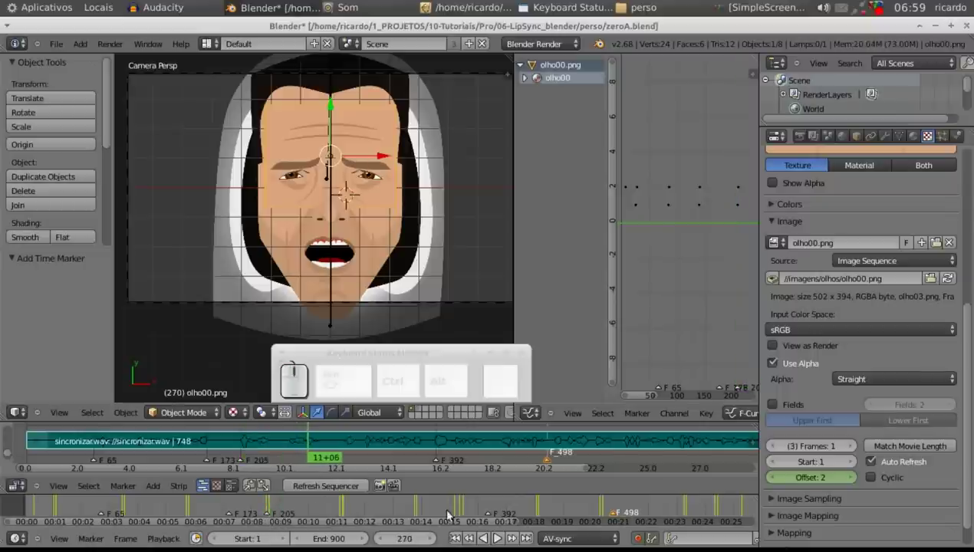
left_click_drag(408, 505, 963, 413)
left_click_drag(970, 409, 460, 502)
left_click_drag(459, 515, 389, 268)
right_click(387, 261)
left_click_drag(386, 505, 248, 510)
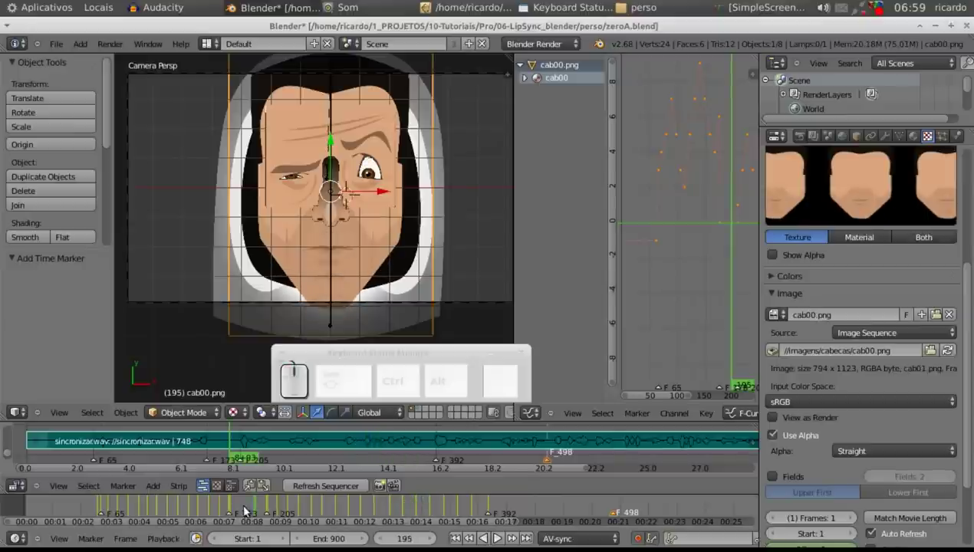
left_click_drag(245, 506, 205, 506)
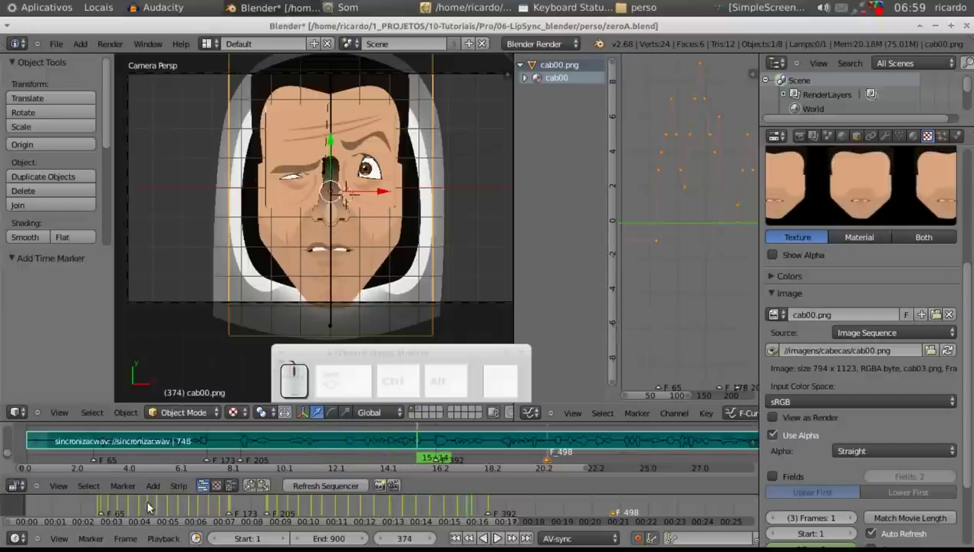
left_click_drag(113, 513, 416, 465)
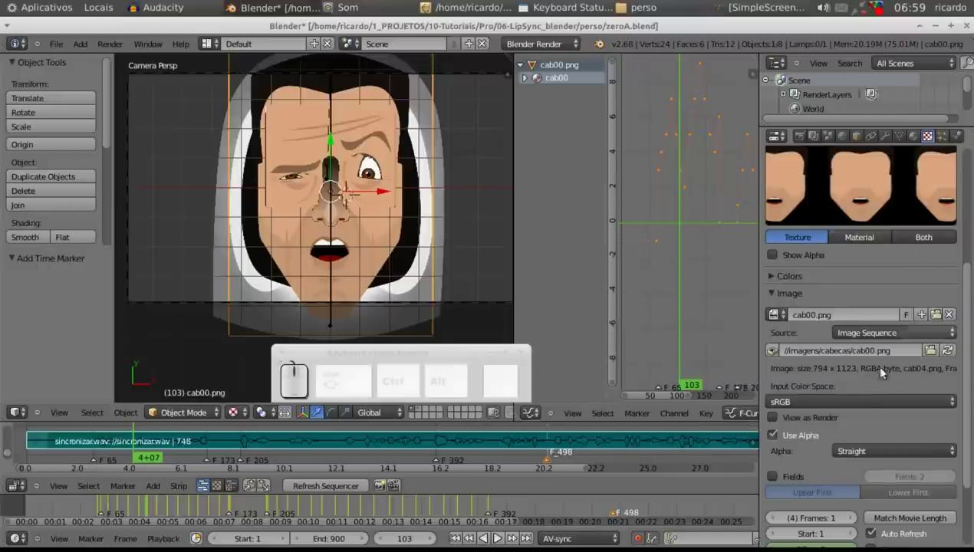
left_click_drag(530, 398, 530, 398)
left_click_drag(270, 510, 530, 398)
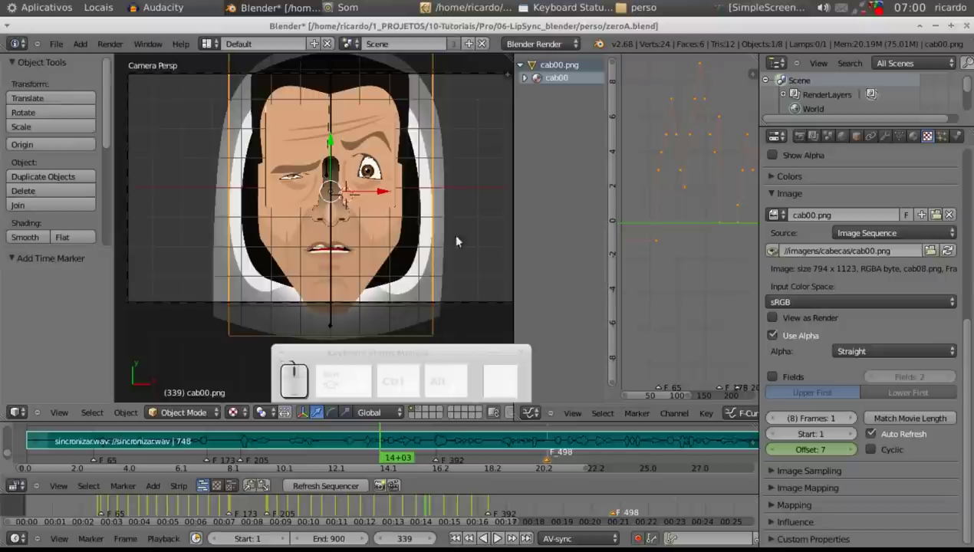
right_click(380, 203)
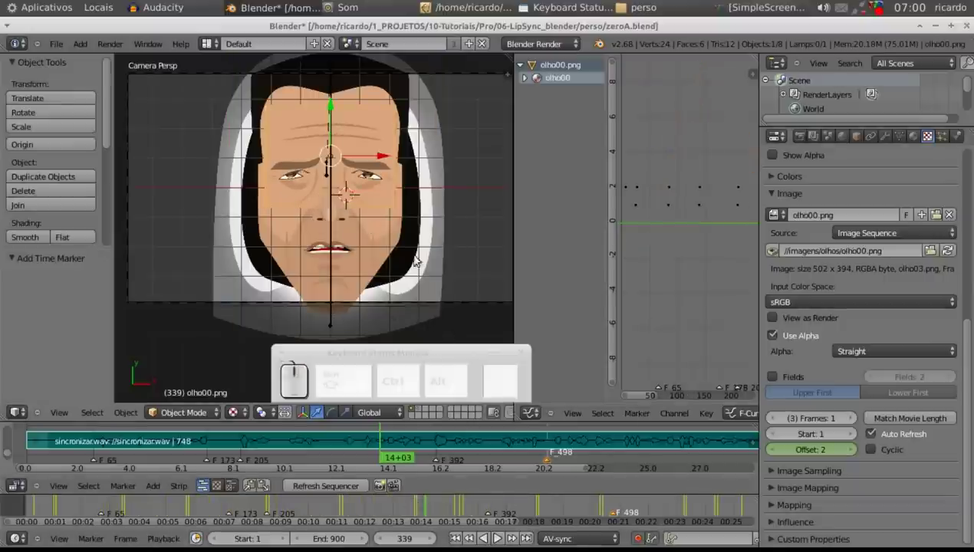
right_click(376, 258)
left_click(385, 509)
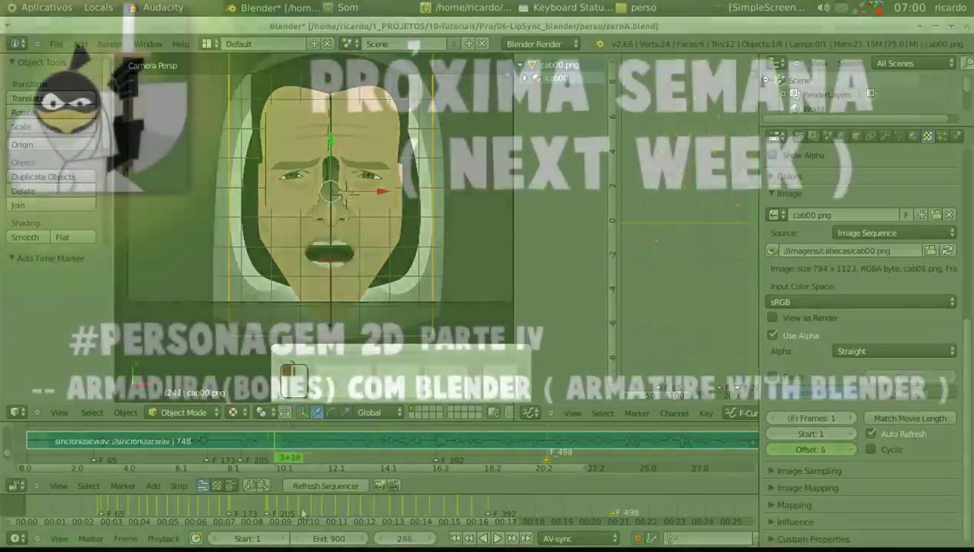